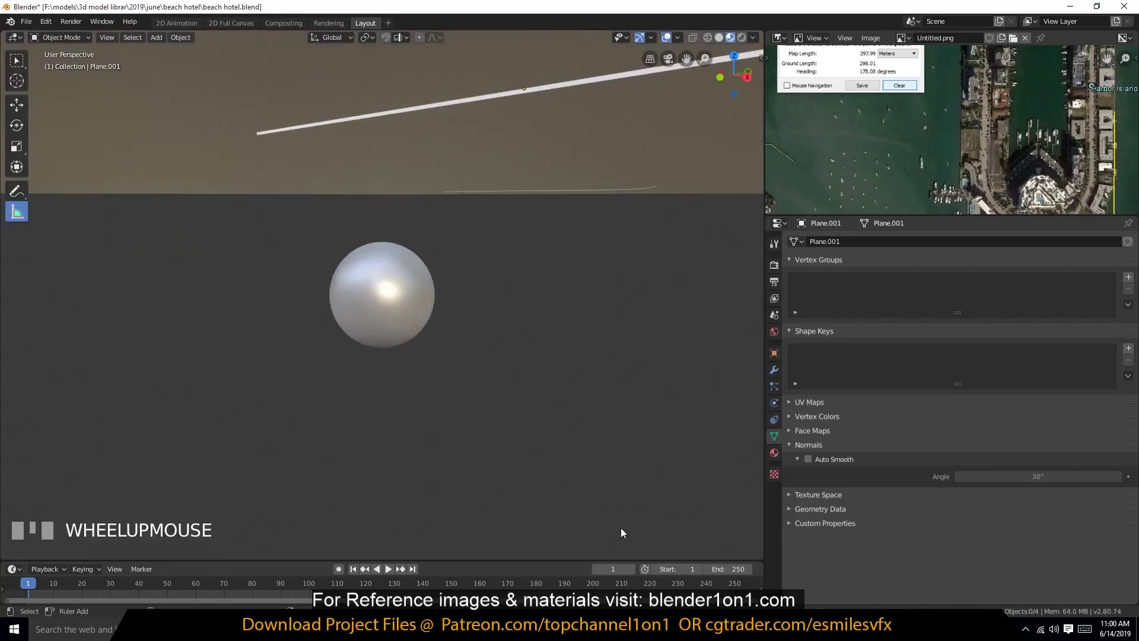
- Navigate the Layout viewport to locate the measured water plane
scroll(up, 3)
scroll(down, 3)
scroll(up, 3)
click(421, 311)
click(346, 315)
scroll(down, 3)
key(`)
click(481, 346)
scroll(up, 3)
key(`)
- Check the plane's map measurement and selection in the Layout viewport
scroll(up, 3)
scroll(down, 3)
key(`)
scroll(up, 3)
double_click(421, 328)
key(x)
scroll(down, 3)
drag(413, 294, 405, 368)
scroll(down, 3)
key(alt+a)
click(376, 303)
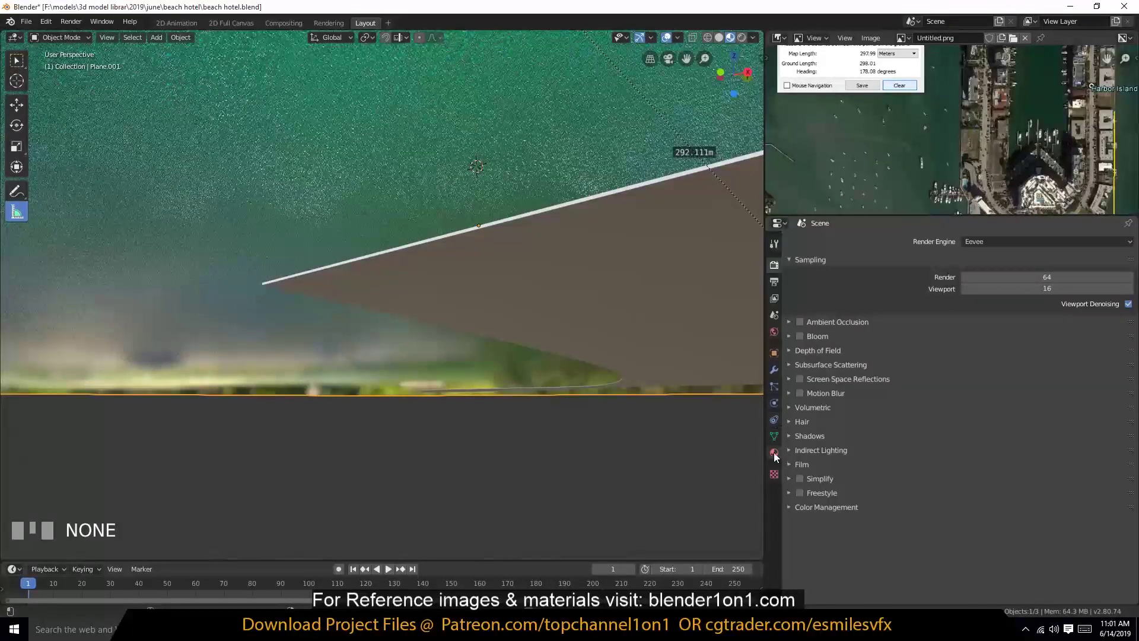
- Switch to the Shading workspace to edit the water plane's material
key(`)
scroll(down, 3)
scroll(down, 3)
click(474, 419)
key(`)
scroll(down, 3)
key(a)
key(`)
scroll(up, 3)
click(565, 416)
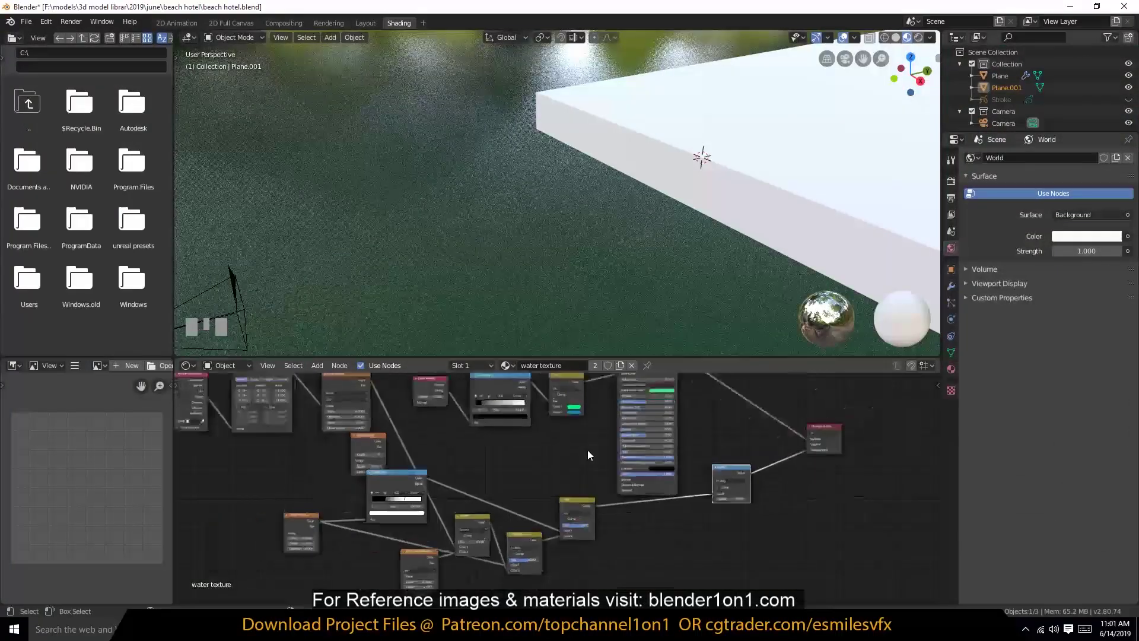
- Remove a stray node and lower the Bump node Strength to soften the water bump
click(568, 263)
click(756, 487)
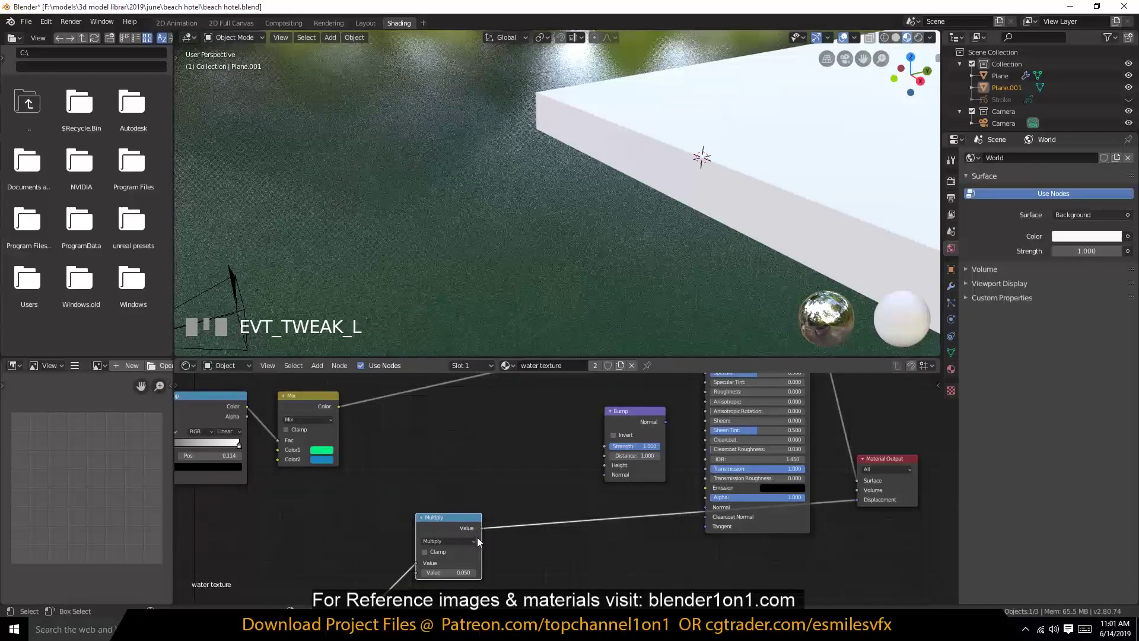
click(524, 462)
key(Delete)
middle_click(581, 439)
click(657, 411)
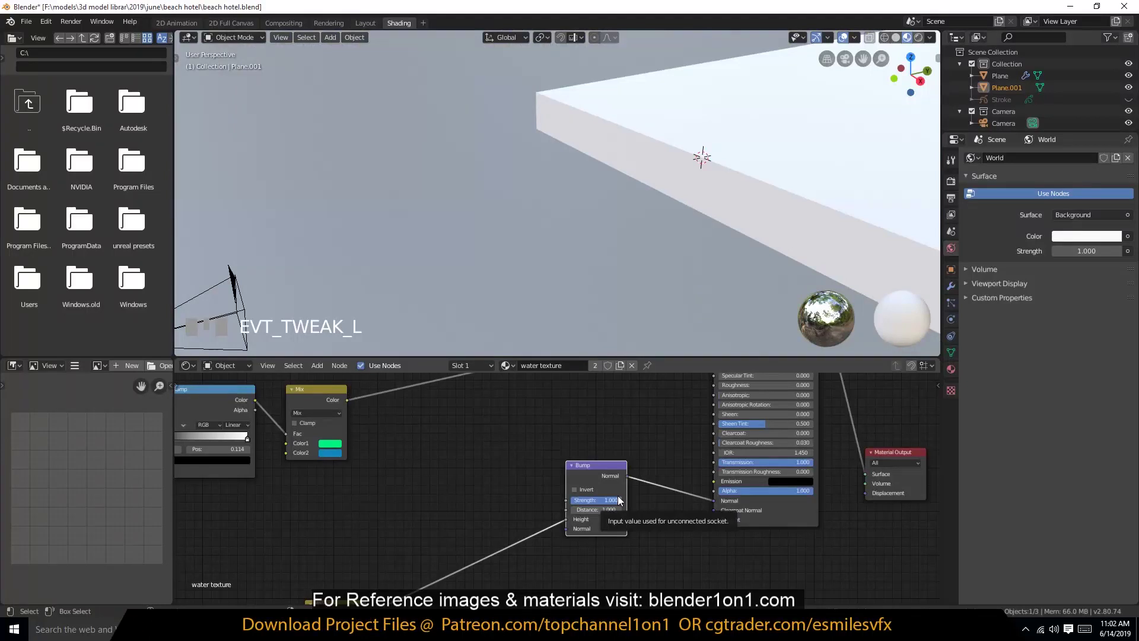
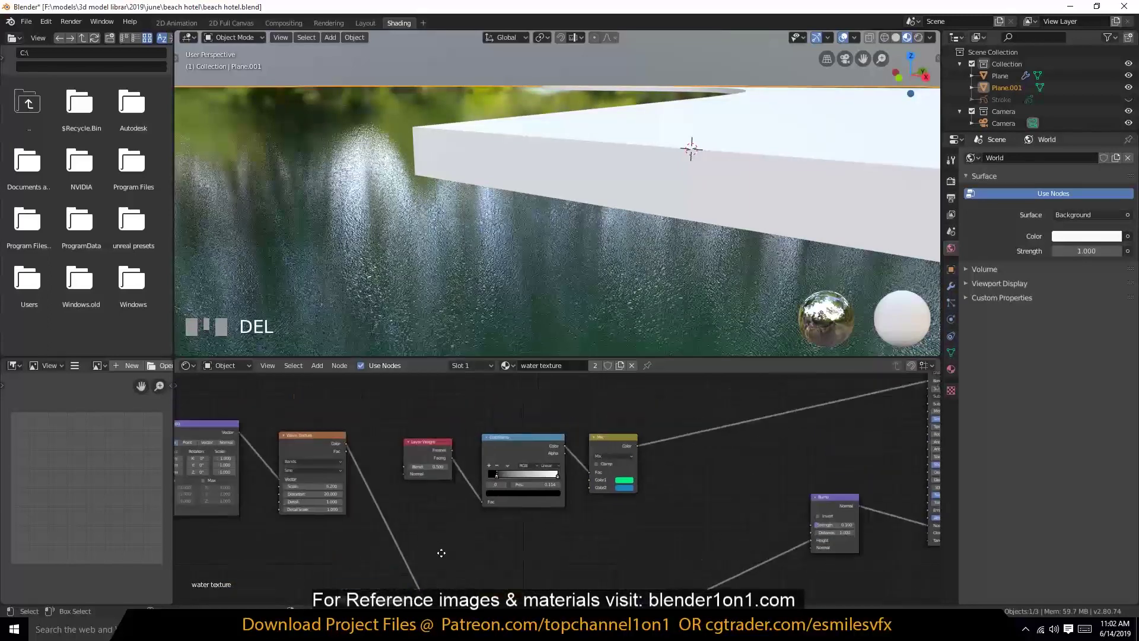
- Inspect the softened wave pattern on the water plane in the preview
click(379, 435)
key(`)
scroll(up, 3)
click(533, 484)
click(537, 282)
scroll(up, 3)
scroll(down, 3)
key(`)
scroll(up, 3)
click(465, 319)
key(`)
- Review the ripples from other angles and delete an unneeded node
scroll(down, 3)
scroll(up, 3)
scroll(down, 3)
click(287, 430)
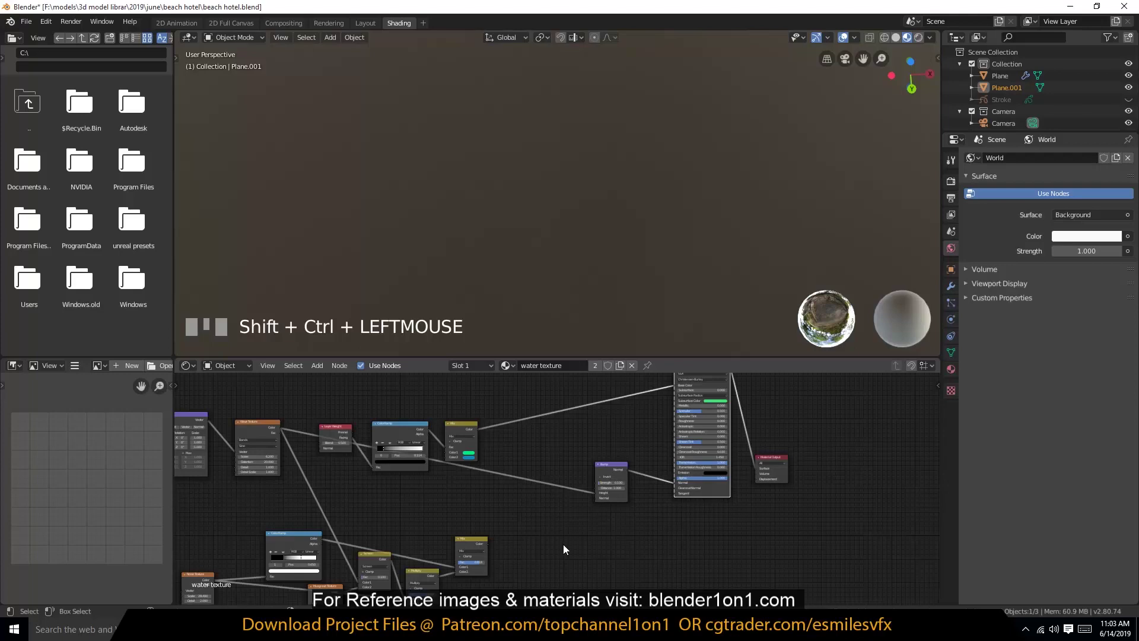
scroll(down, 3)
scroll(up, 3)
scroll(down, 3)
key(`)
key(`)
scroll(up, 3)
key(`)
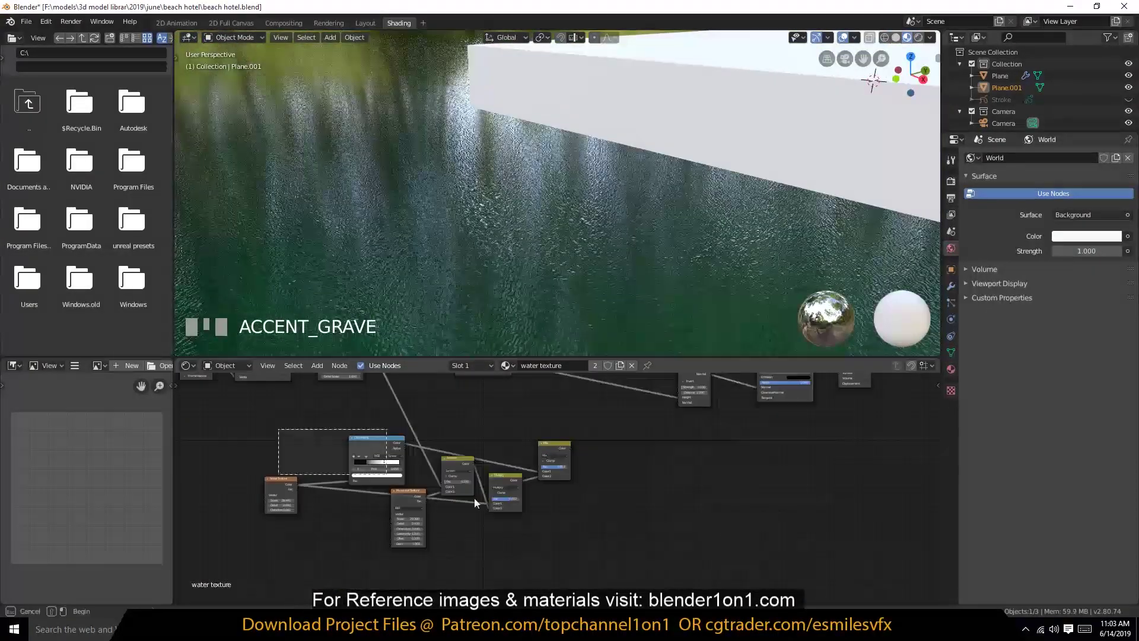
key(Delete)
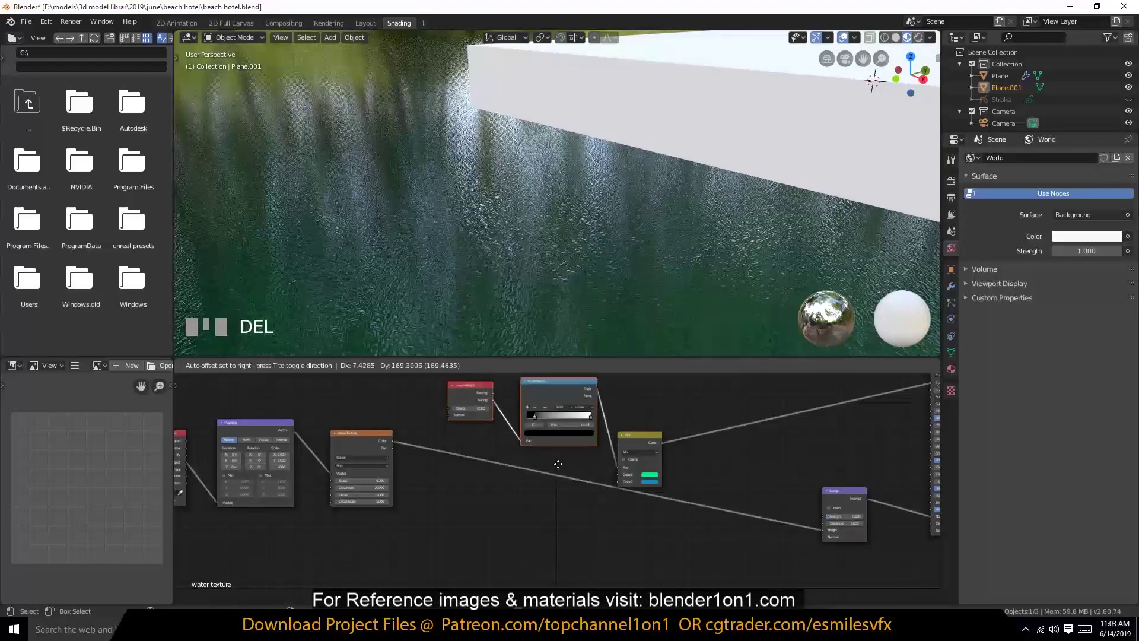
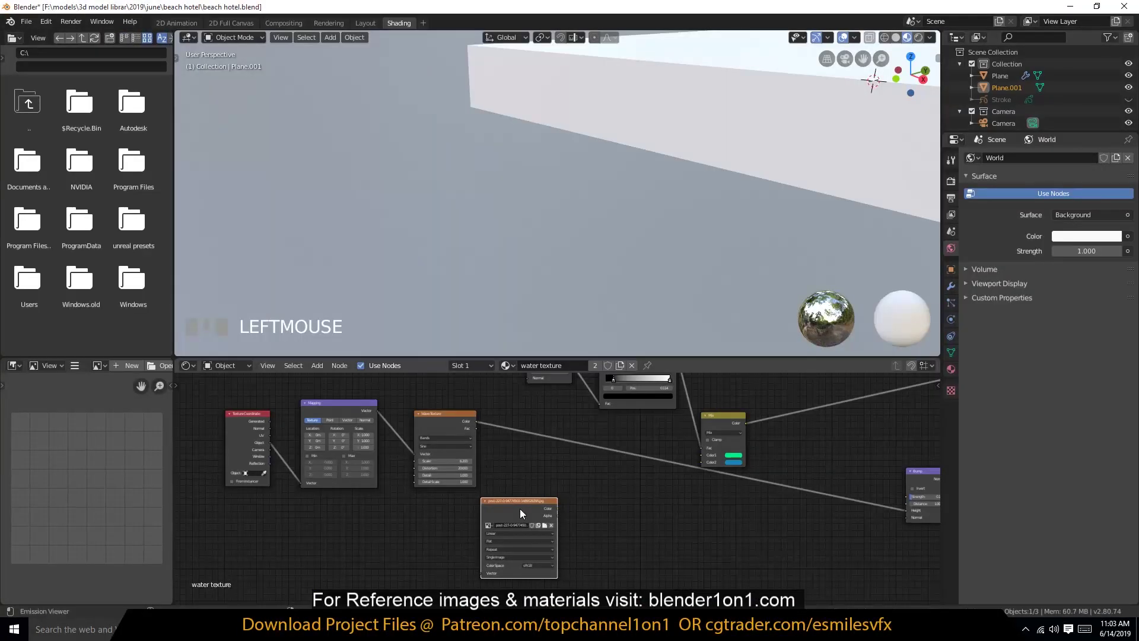
- Preview the bump via the Node Wrangler emission viewer and clear the leftover viewer node
click(525, 514)
scroll(down, 3)
scroll(up, 3)
click(793, 555)
key(Delete)
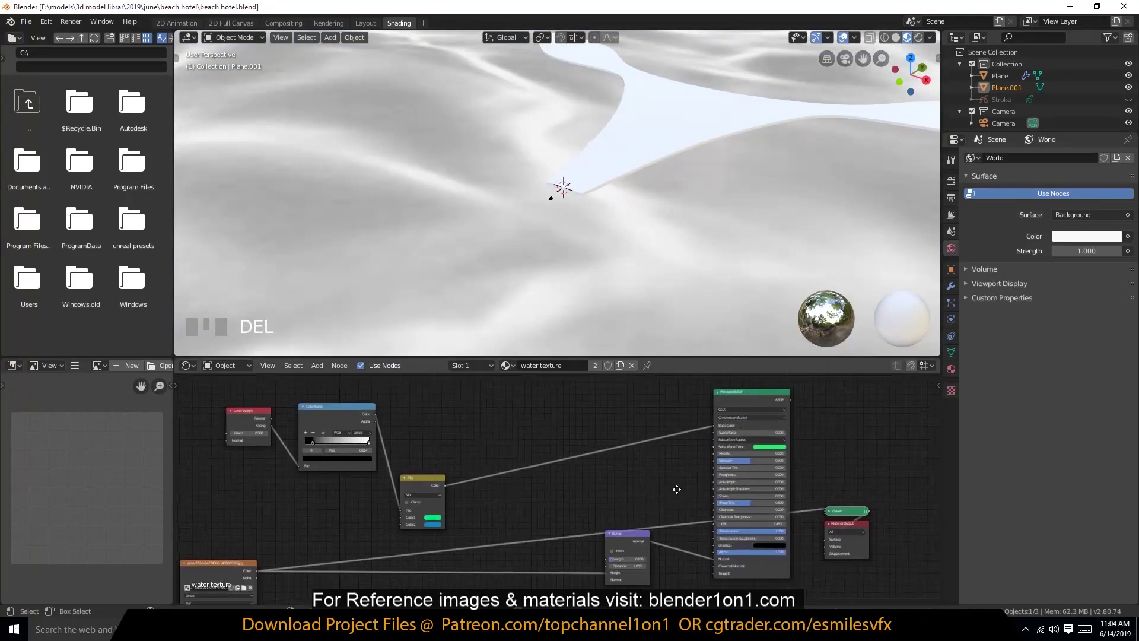
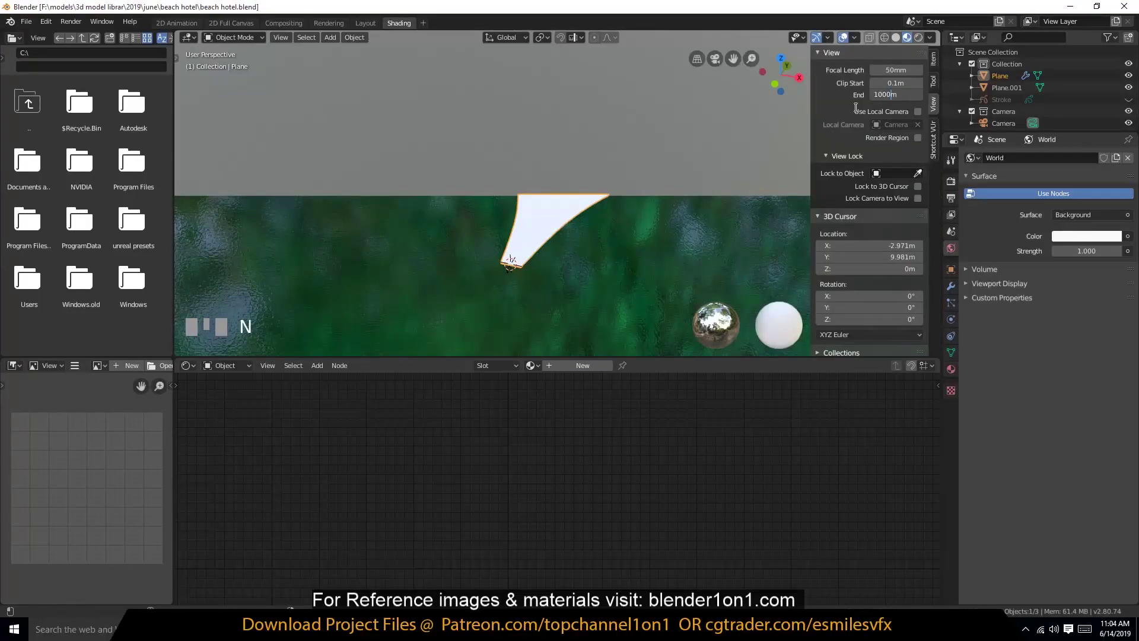
- Add an Image Texture node with a Mapping scale of 52.7 for the water
click(850, 116)
key(n)
scroll(up, 3)
key(alt+a)
key(`)
scroll(up, 3)
key(`)
click(688, 312)
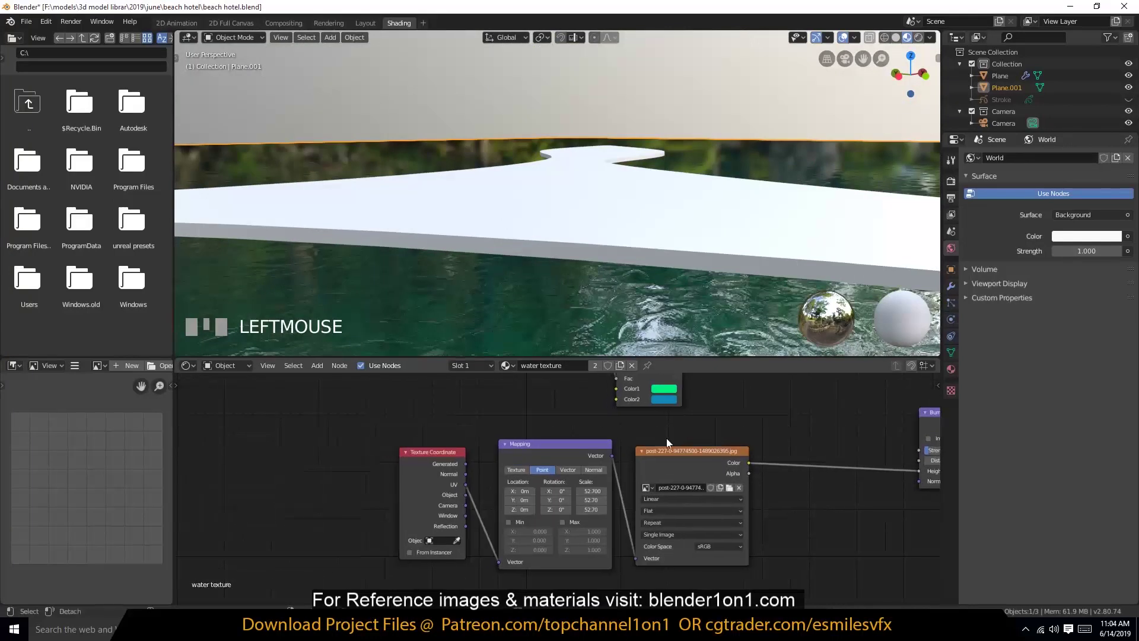
- Wire the repeating image texture into the Bump node's Height input
drag(364, 483, 499, 509)
key(shift+f)
scroll(down, 3)
key(shift+d)
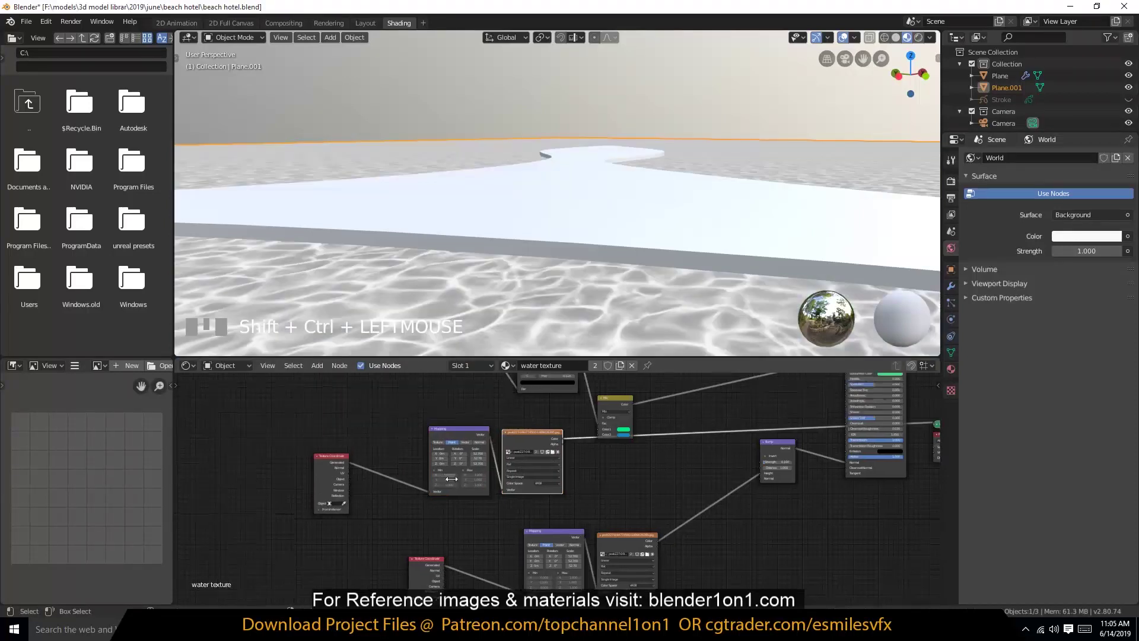
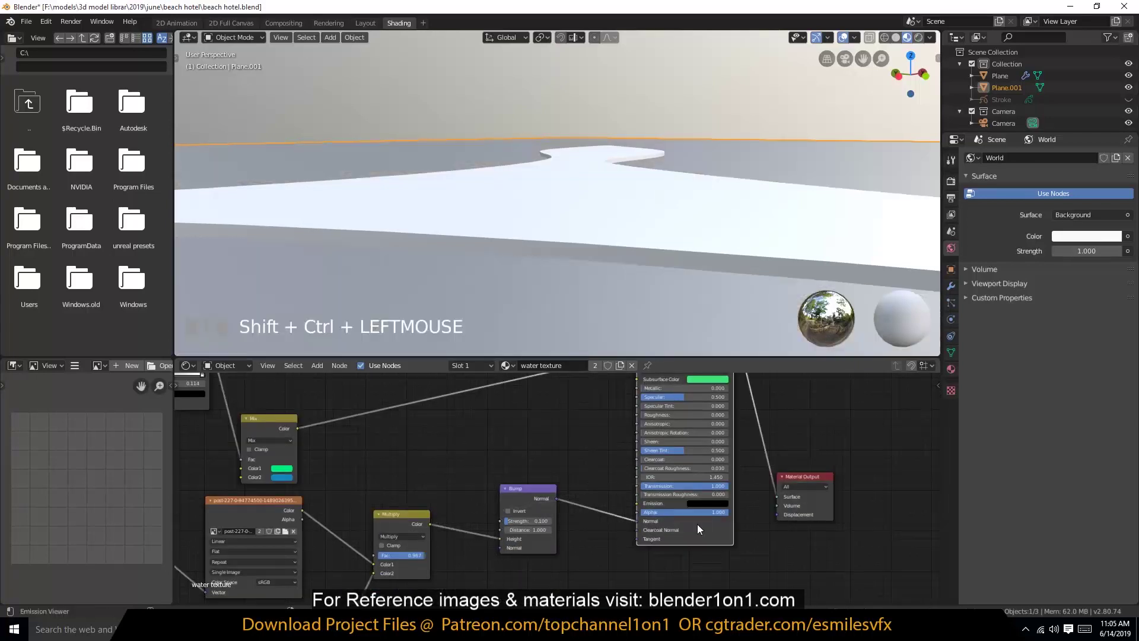
- Inspect the resulting green rippled water across the plane
scroll(down, 3)
key(a)
key(`)
scroll(down, 3)
scroll(up, 3)
scroll(down, 3)
scroll(up, 3)
scroll(down, 3)
key(`)
scroll(up, 3)
key(`)
- Save the file and return to the Layout workspace
key(ctrl+s)
drag(366, 28, 399, 165)
key(`)
key(s)
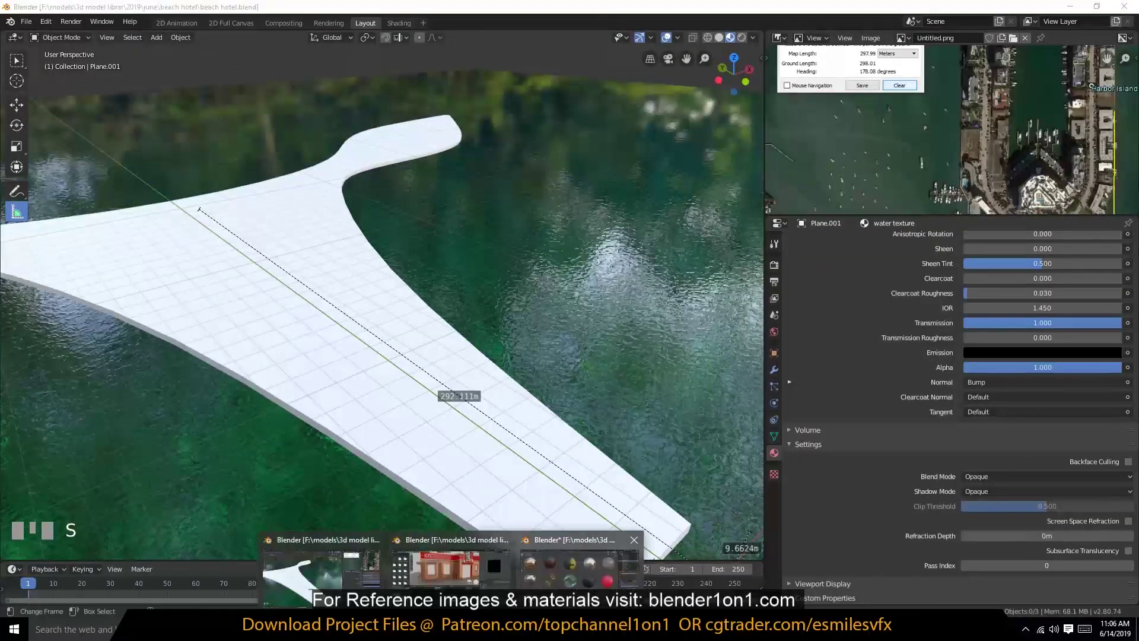
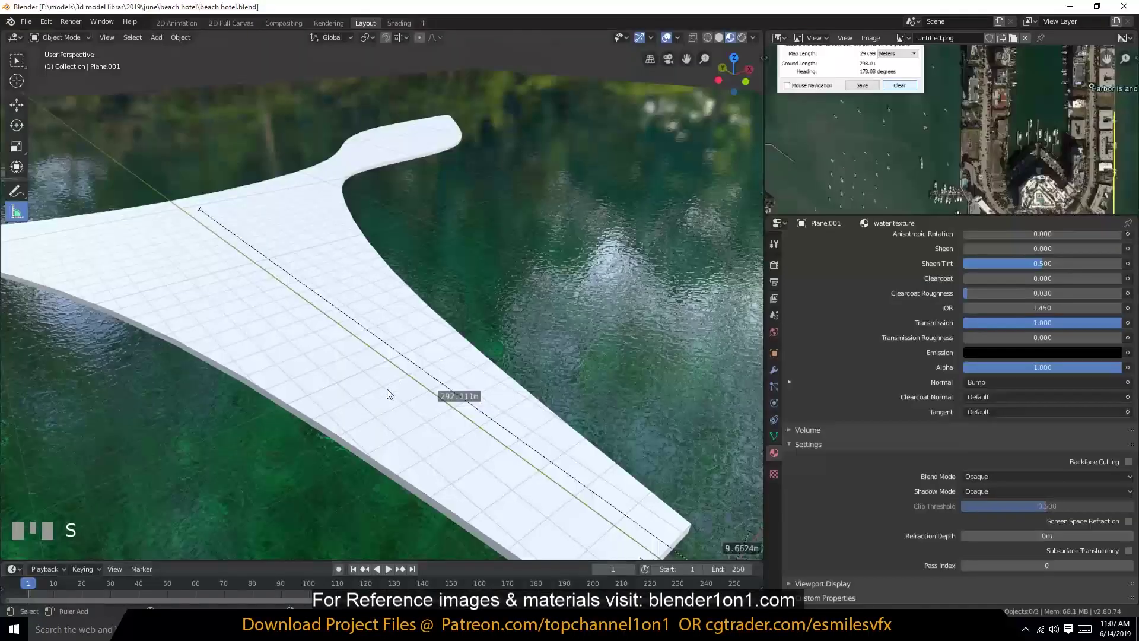
- Add a UV Sphere mesh to the scene beside the water plane
key(KP_7)
scroll(down, 3)
click(348, 384)
key(ctrl+v)
key(KP_Decimal)
key(`)
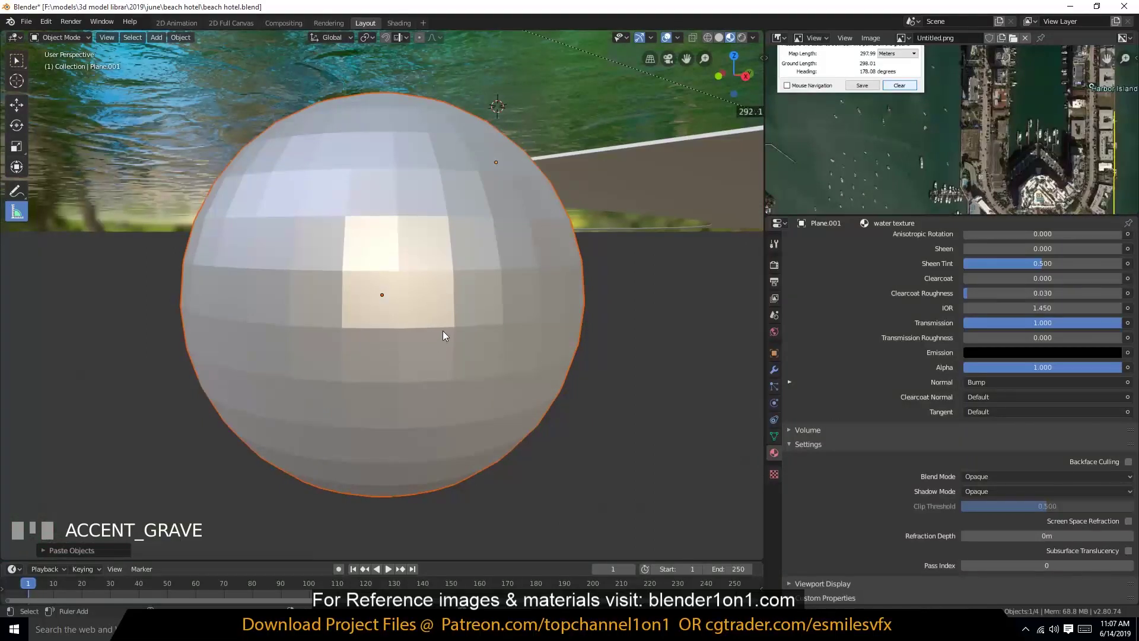
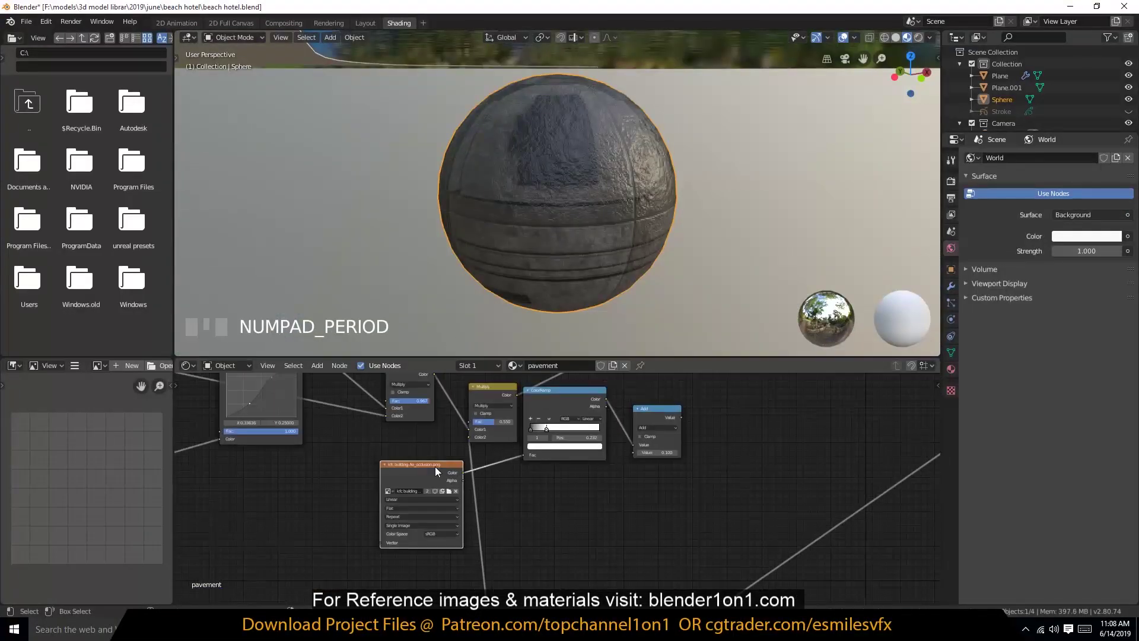
- Delete the unneeded nodes from the sphere's image-based material
click(547, 444)
key(Delete)
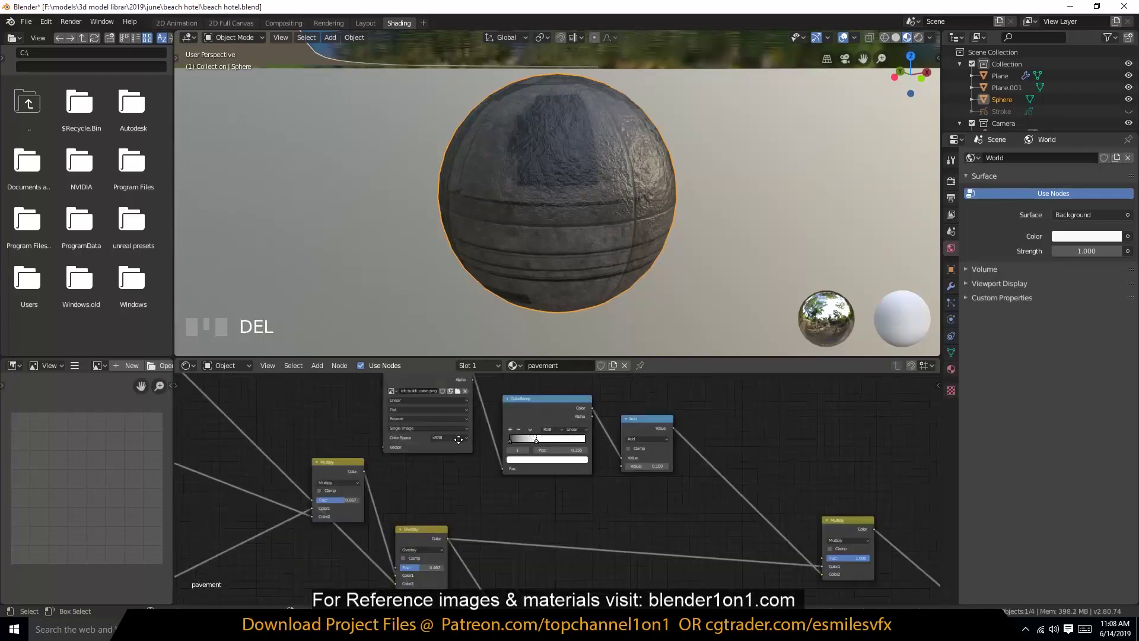
click(740, 547)
key(Delete)
- Wire Overlay and ColorRamp nodes and tune their factors for weathered beige stone
drag(298, 481, 565, 412)
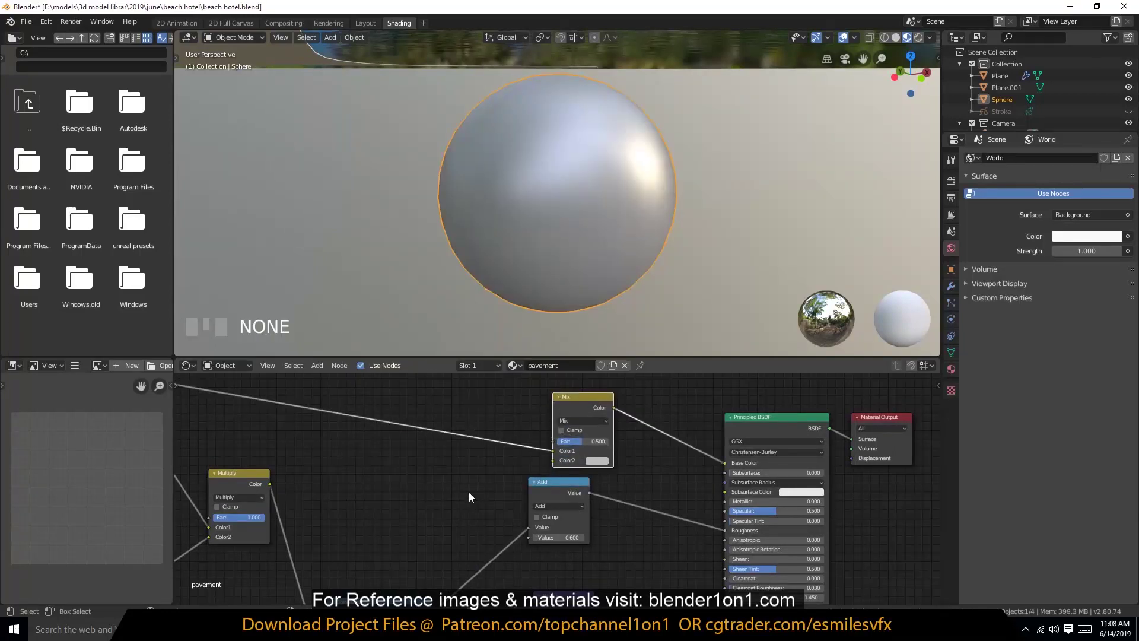
drag(595, 448, 667, 349)
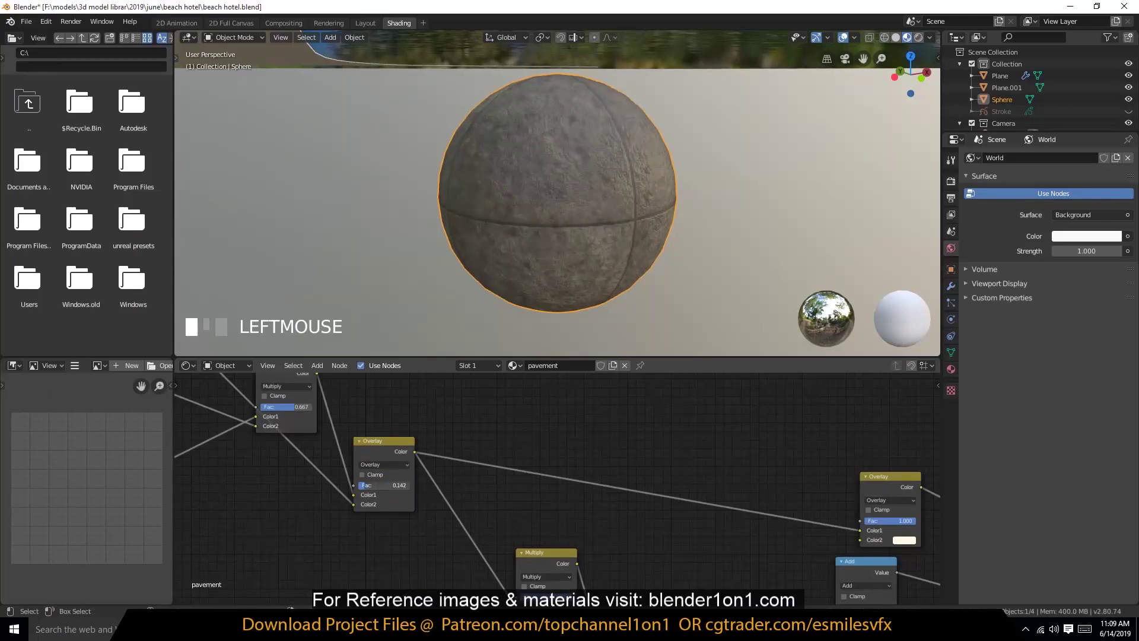
key(alt+a)
click(528, 489)
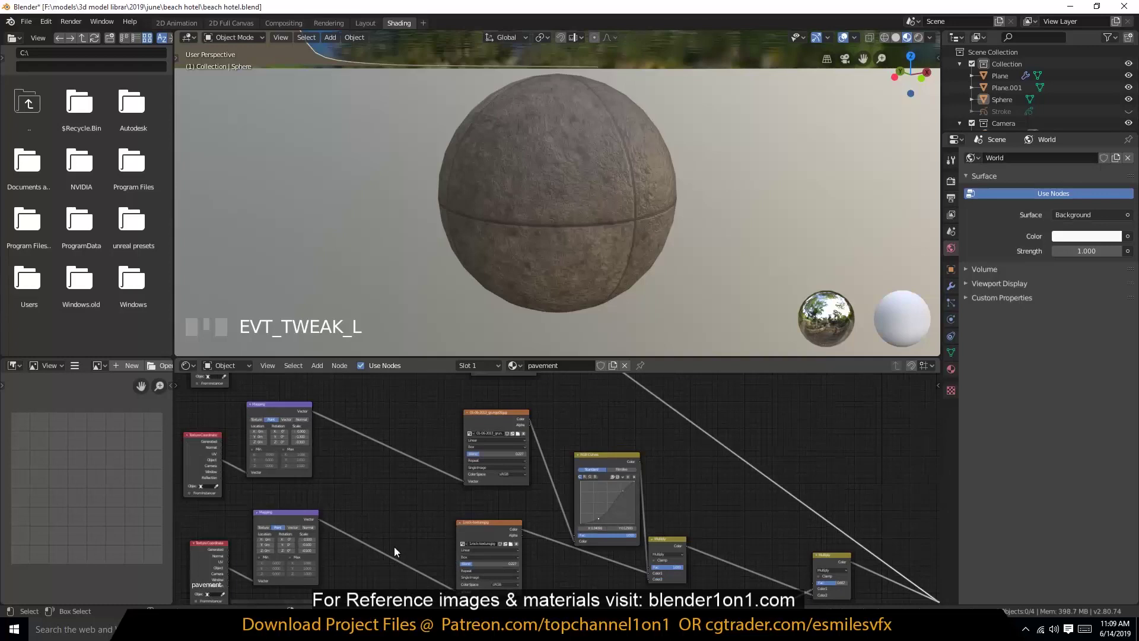
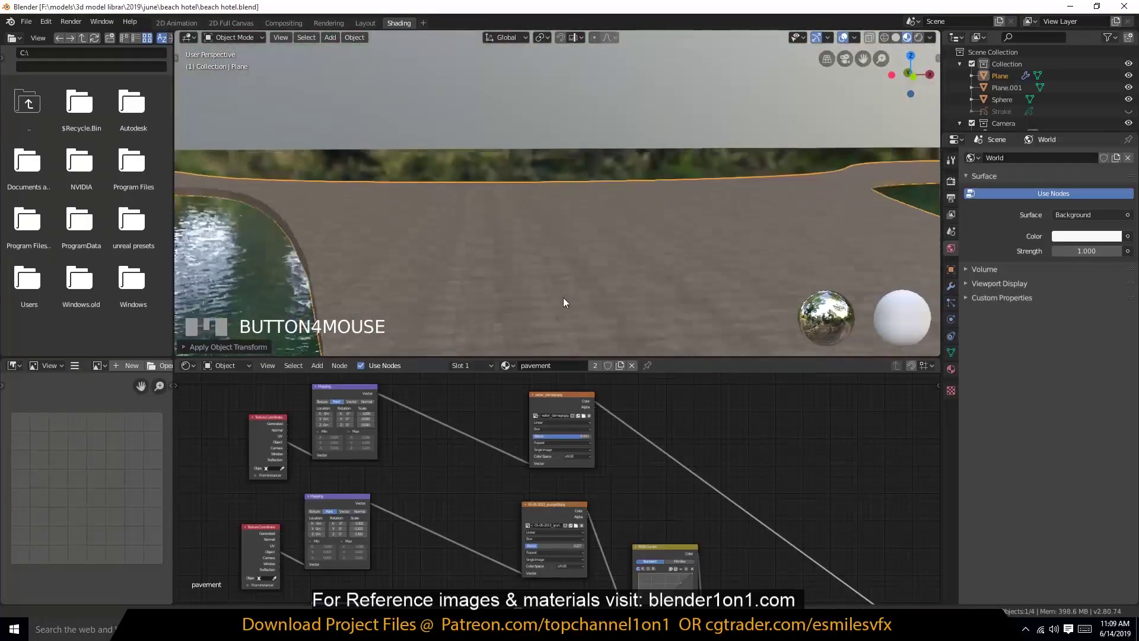
- Select the pavement plane and set its Bump Strength to 0.283 with Invert enabled
scroll(up, 3)
key(`)
click(637, 320)
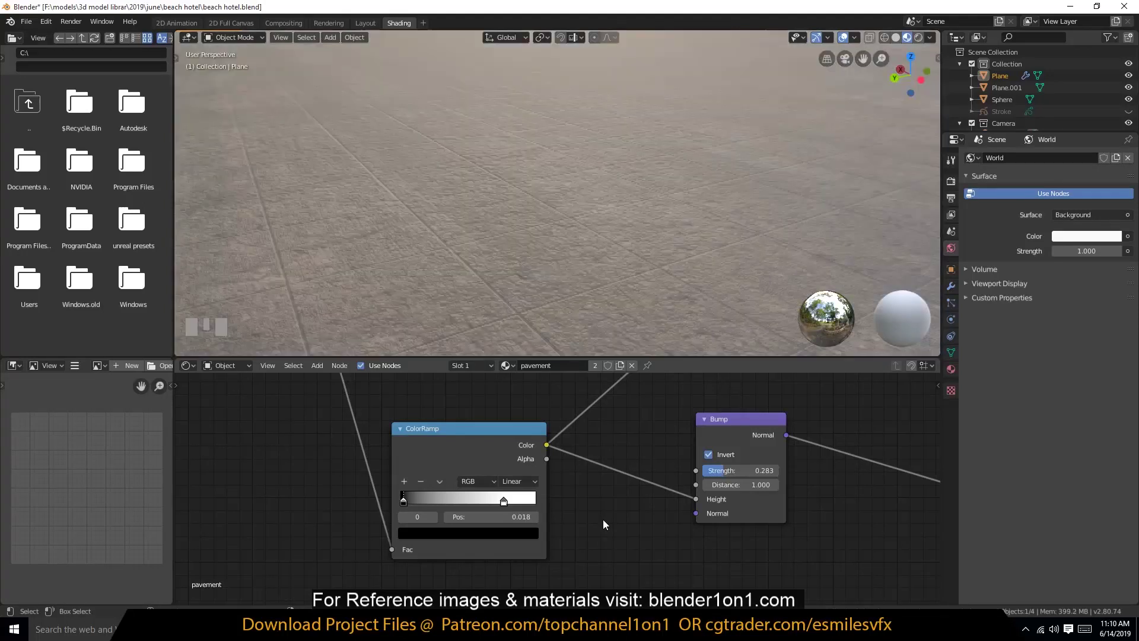
scroll(down, 3)
scroll(up, 3)
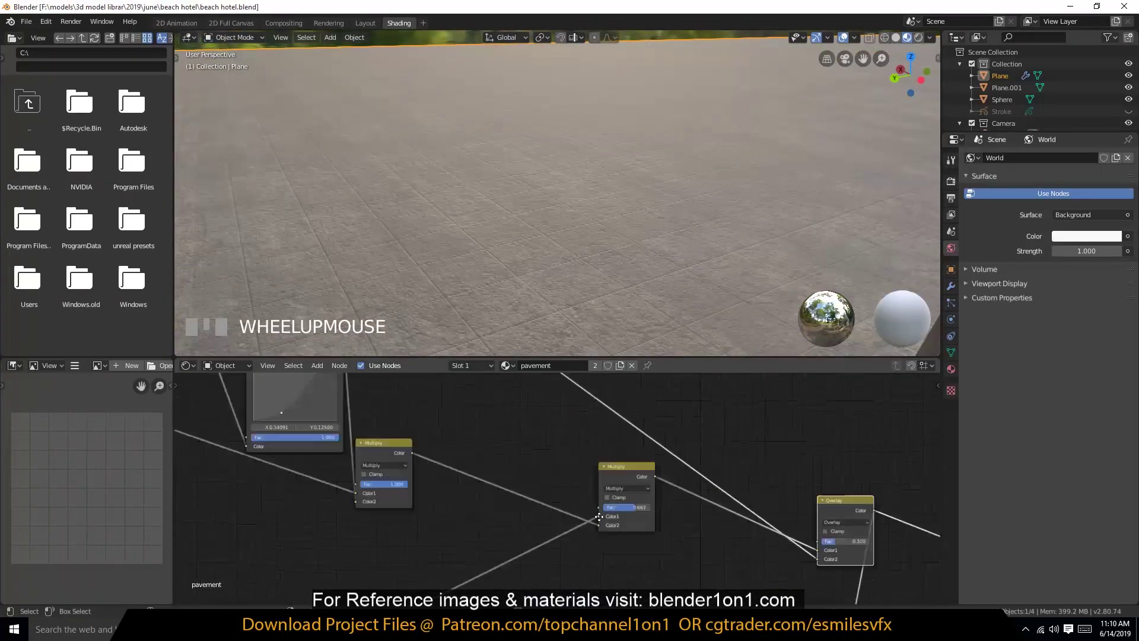
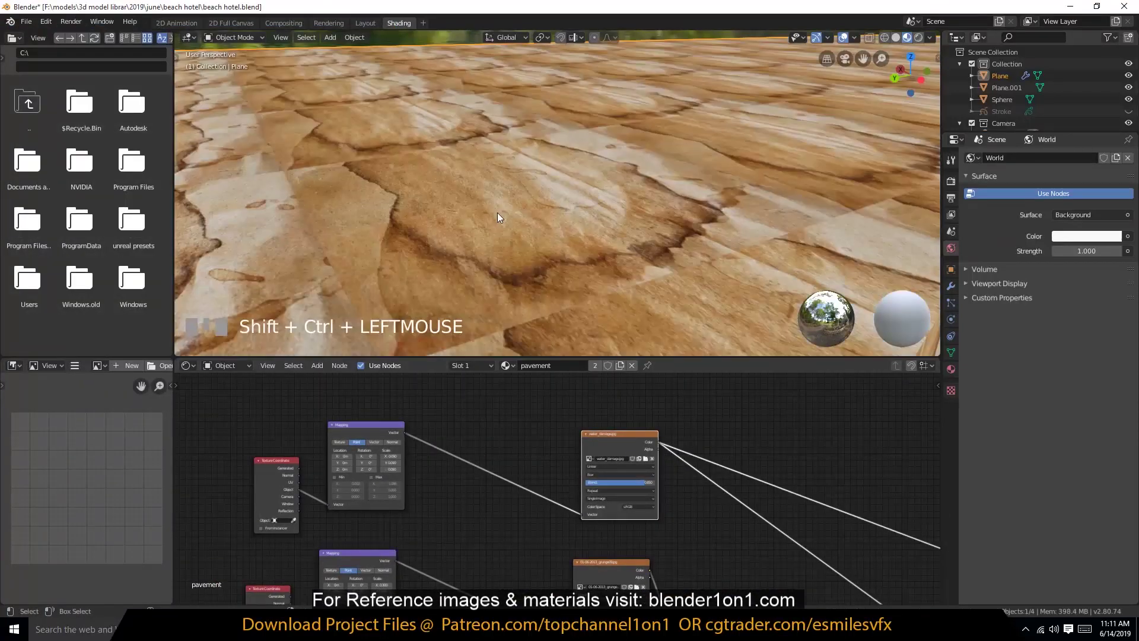
scroll(down, 3)
key(`)
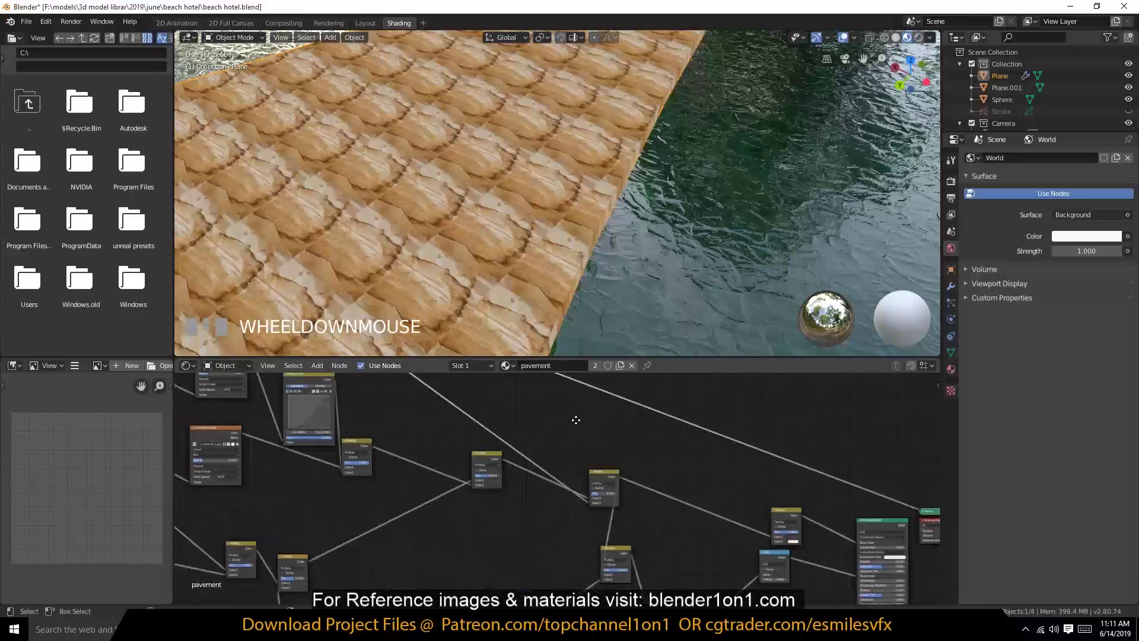
- Adjust the Multiply and Overlay nodes and remove a redundant node
click(666, 489)
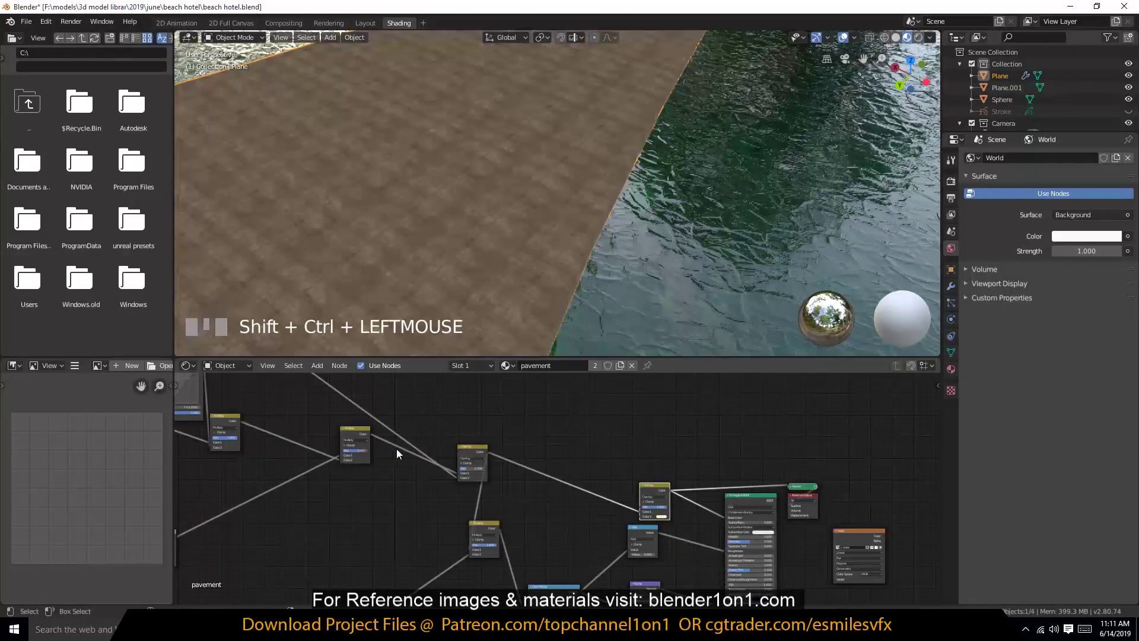
click(565, 477)
click(529, 476)
middle_click(545, 506)
click(523, 454)
key(Delete)
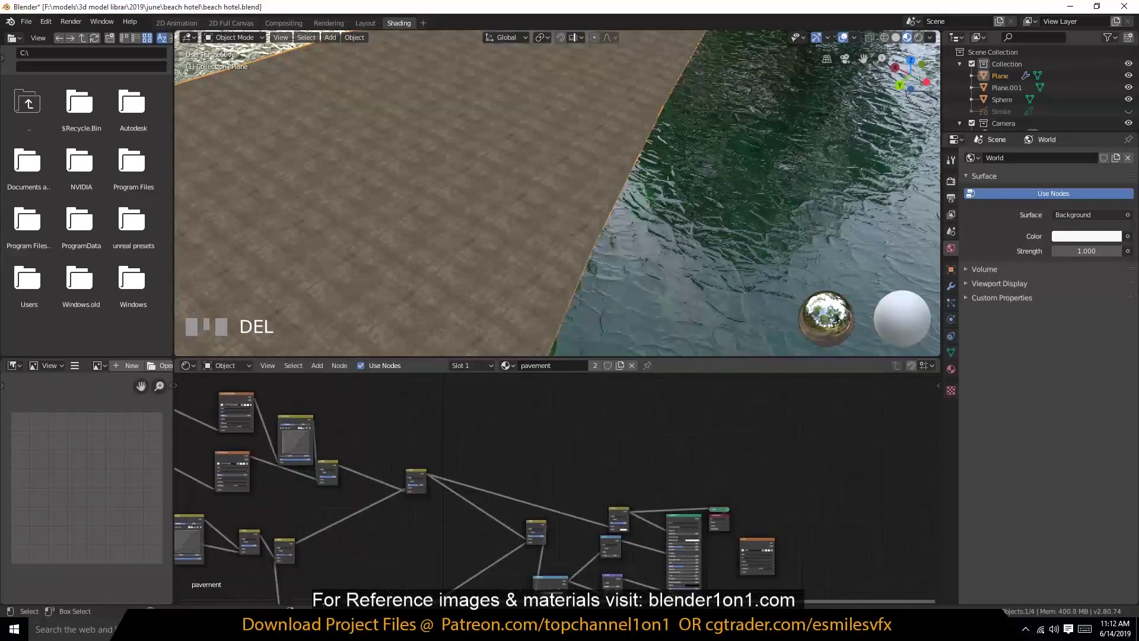
- Swap the image textures to a weathered white concrete tile
drag(416, 411, 436, 414)
middle_click(427, 220)
middle_click(488, 194)
scroll(up, 3)
click(436, 502)
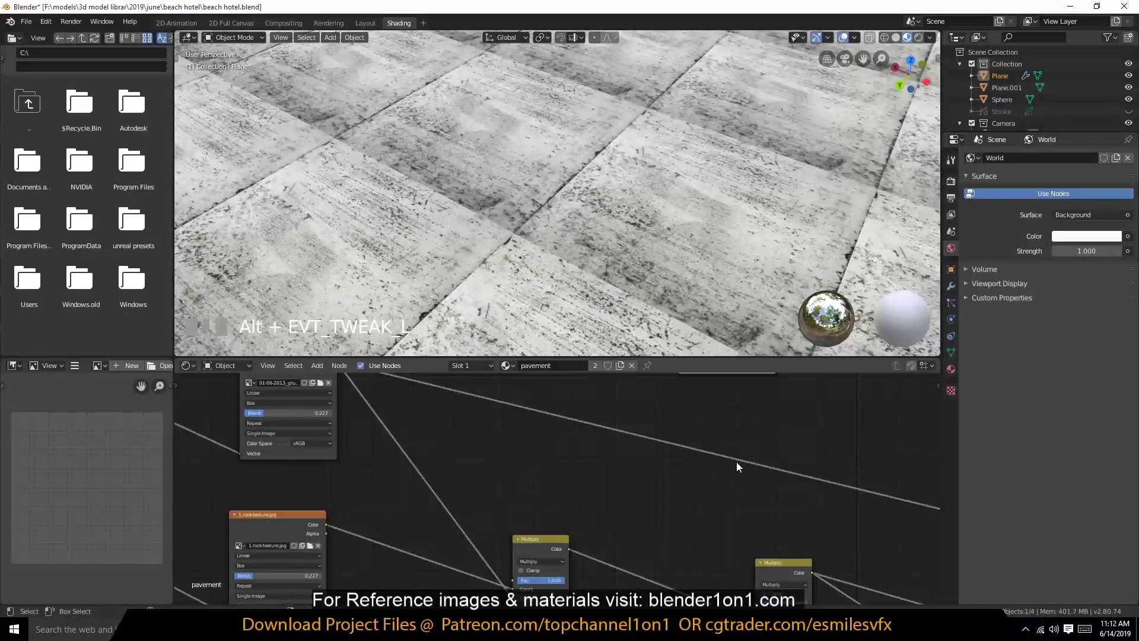
- Zoom out to the whole water plane and add a Sun light
key(Delete)
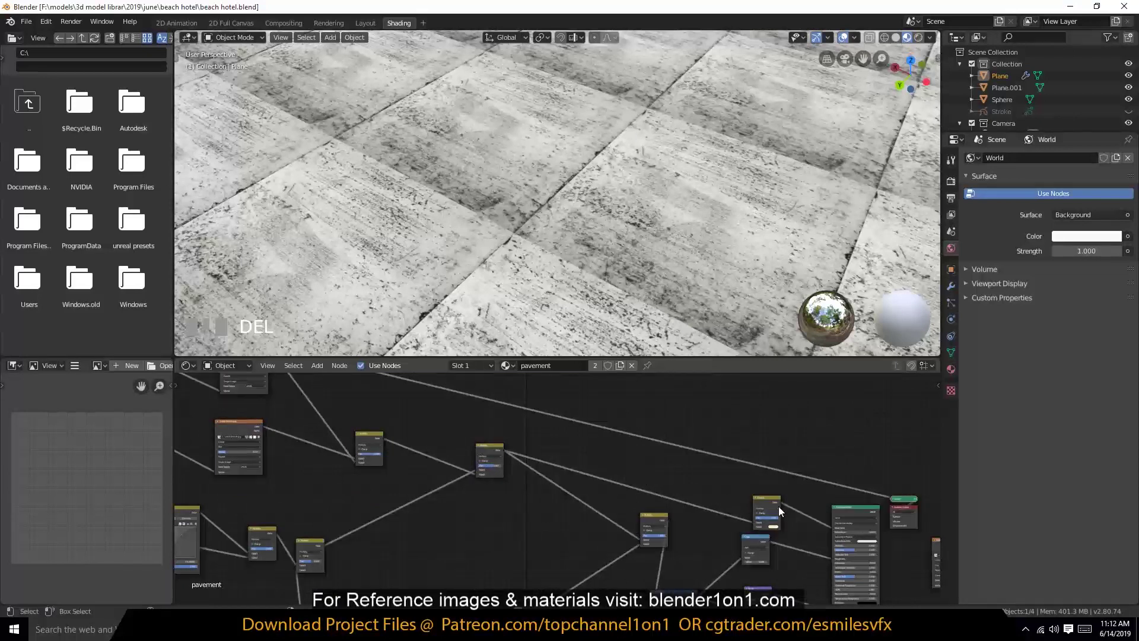
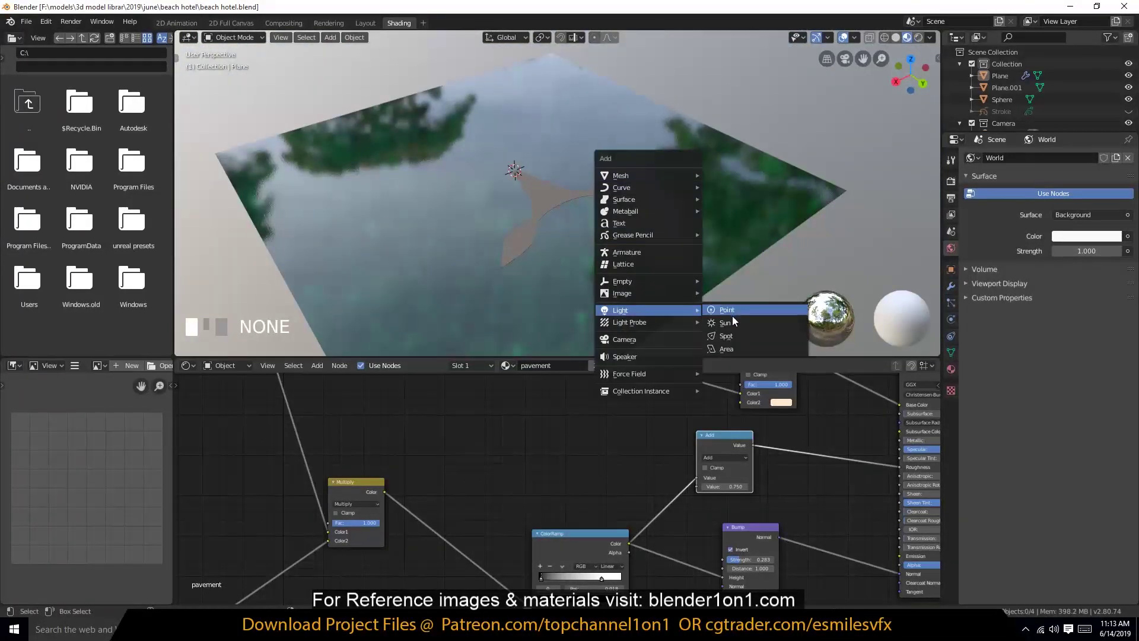
key(`)
- Review the viewport shading lighting options before changing the world background
key(`)
scroll(up, 3)
scroll(down, 3)
key(r)
click(891, 30)
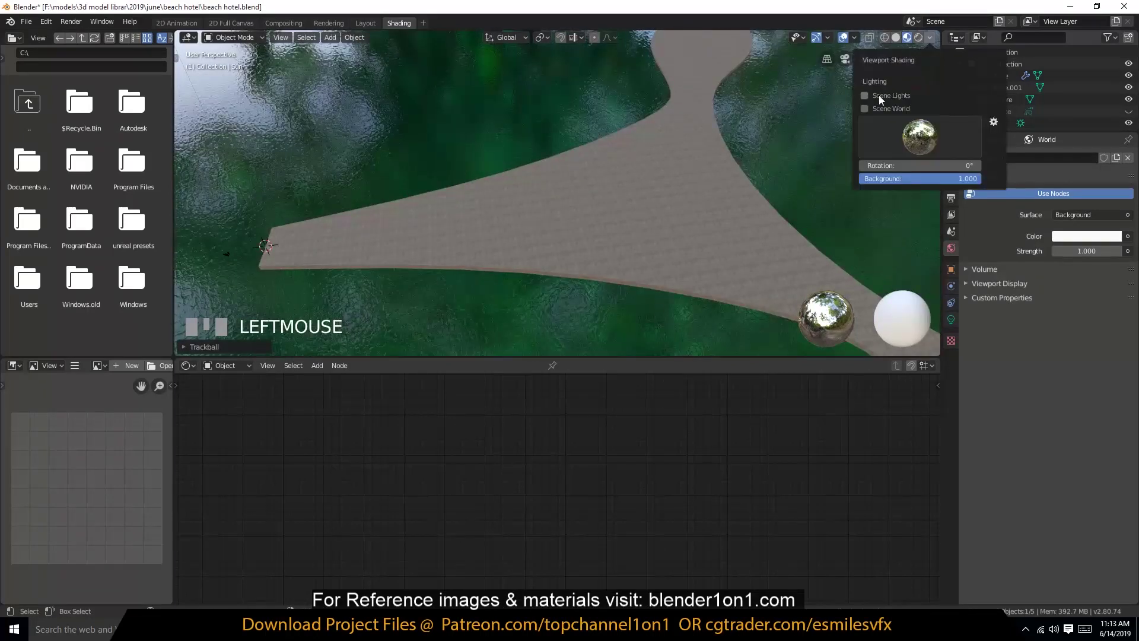
scroll(up, 3)
drag(728, 162, 714, 163)
key(`)
key(`)
- Set World Color to an Environment Texture and browse the HDRI folder for venice_sunset_2k.hdr
scroll(down, 3)
scroll(up, 3)
scroll(down, 3)
key(g)
click(922, 43)
key(`)
scroll(down, 3)
scroll(up, 3)
key(`)
scroll(up, 3)
- Load venice_sunset_2k.hdr as the world image lighting the water and pavement, then return to Layout
click(899, 294)
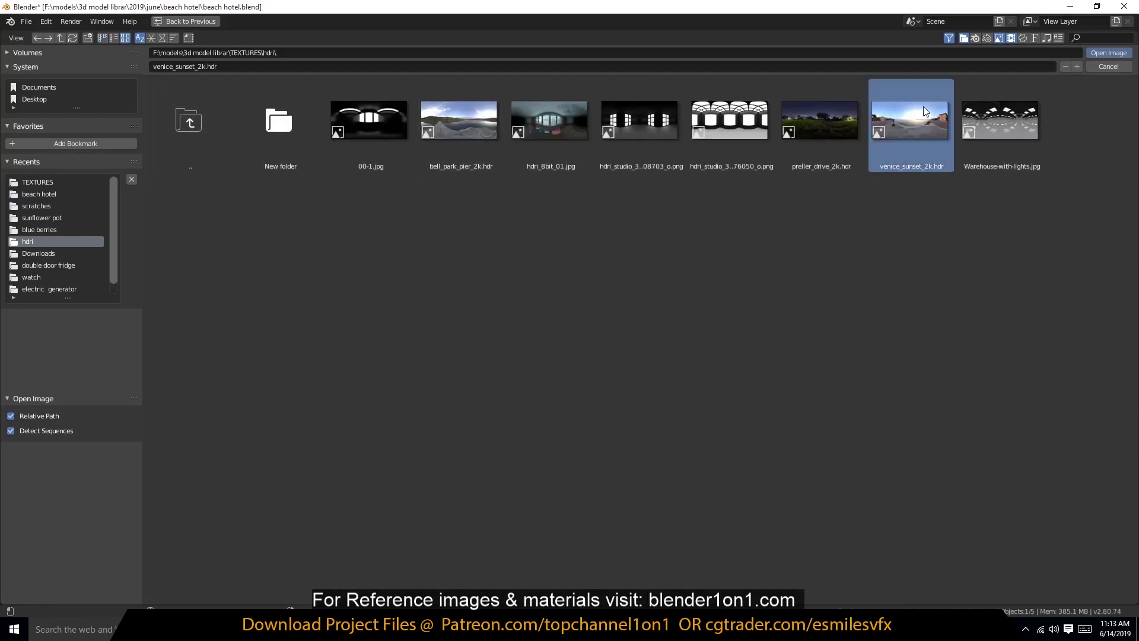
scroll(down, 3)
key(`)
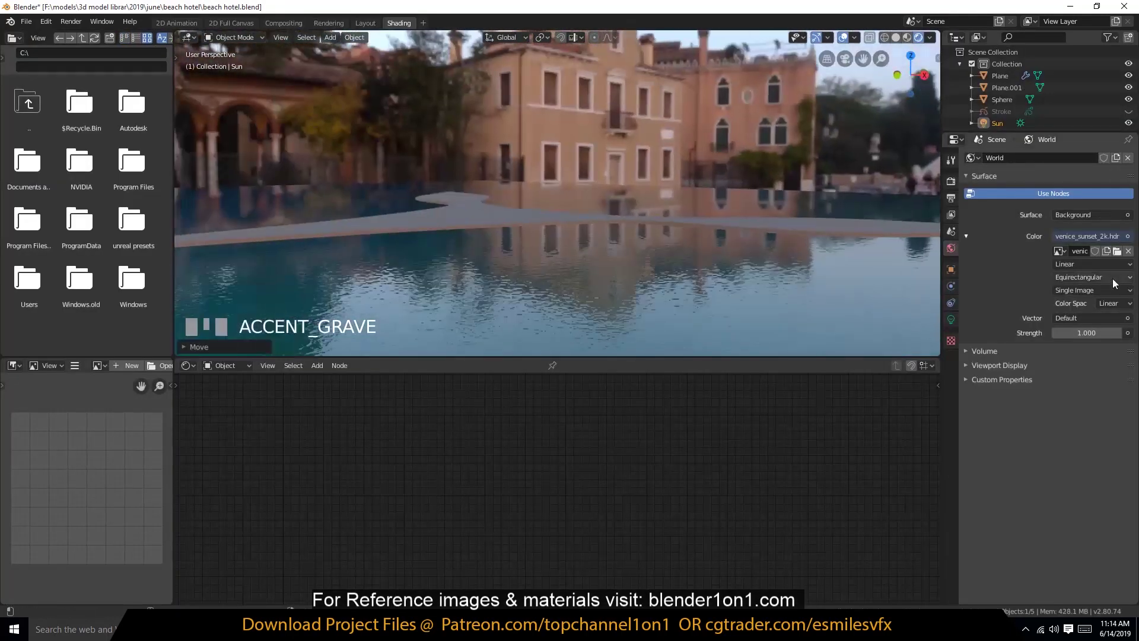
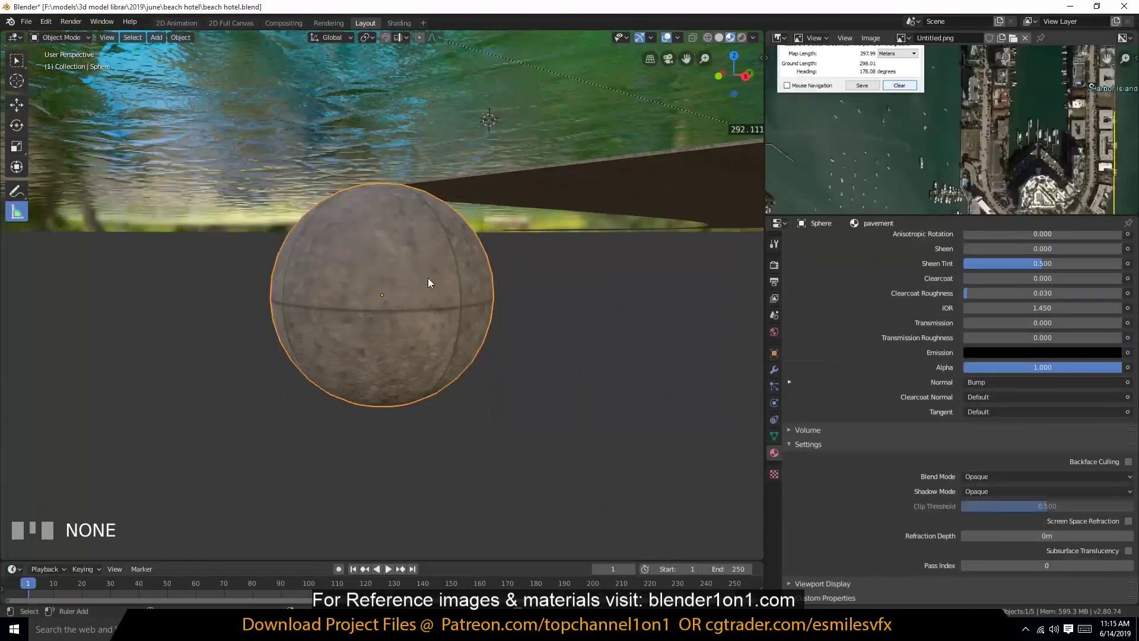
- Select the hotel footprint faces of the pavement plane in top view with edge lengths shown
scroll(up, 3)
click(403, 300)
key(KP_7)
scroll(down, 3)
key(s)
- Separate the selected footprint faces into their own object with P > Selection
click(724, 43)
scroll(down, 3)
scroll(up, 3)
key(s)
scroll(down, 3)
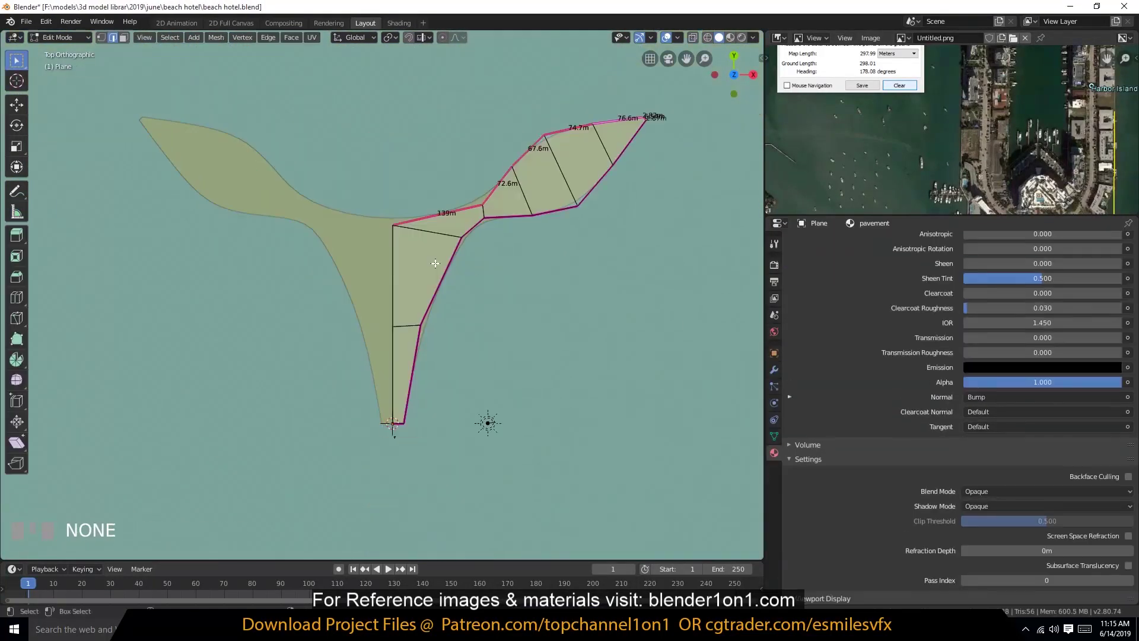
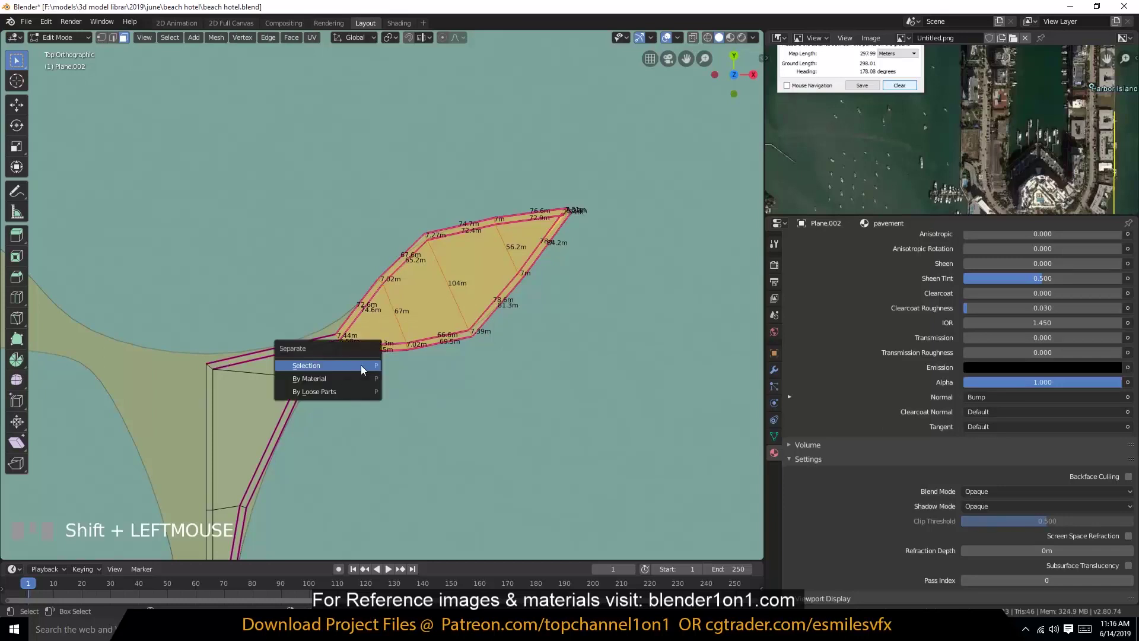
- Split the curved footprint off the pavement plane into its own Plane.003 object
click(323, 364)
scroll(up, 3)
click(472, 331)
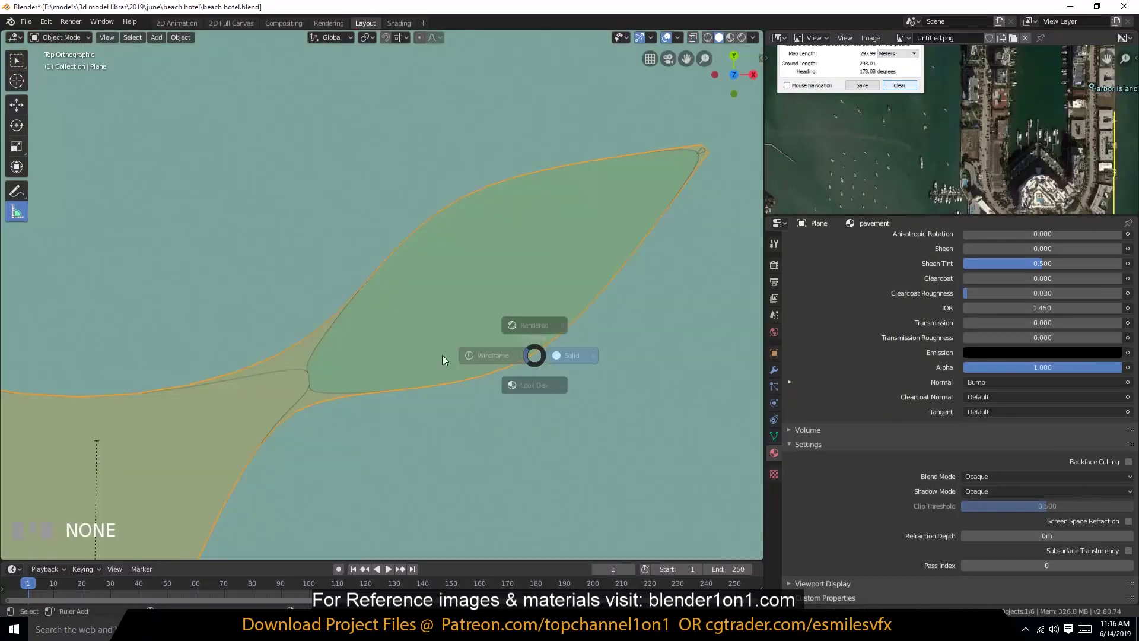
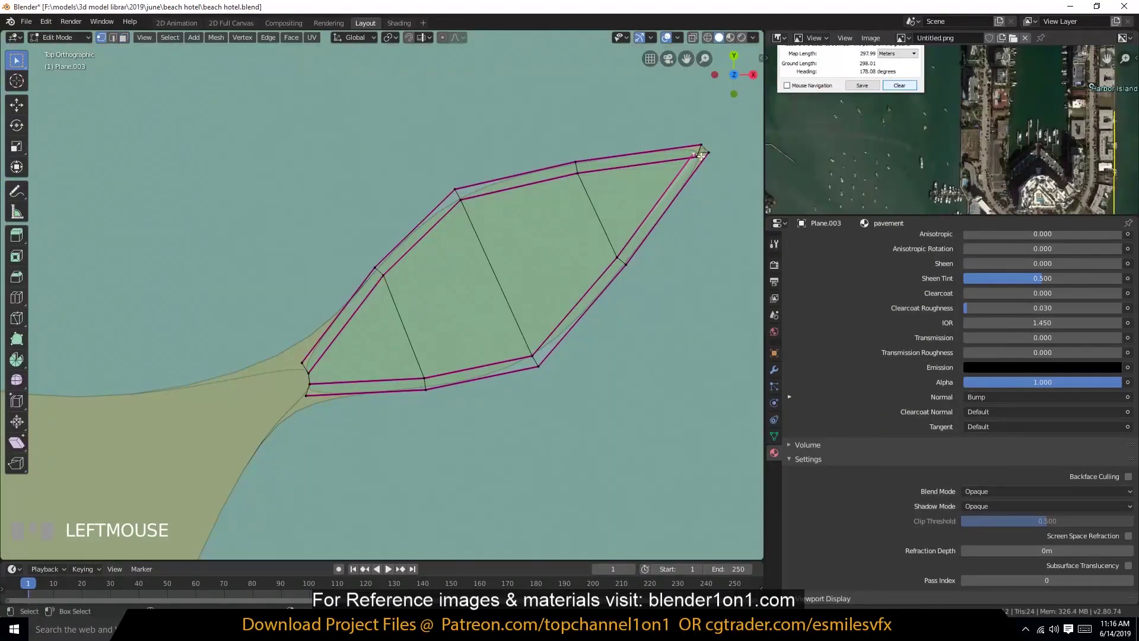
key(alt+m)
key(alt+a)
- Inset the footprint faces to carve a smaller inner face and confirm the thickness
key(3)
click(618, 202)
key(i)
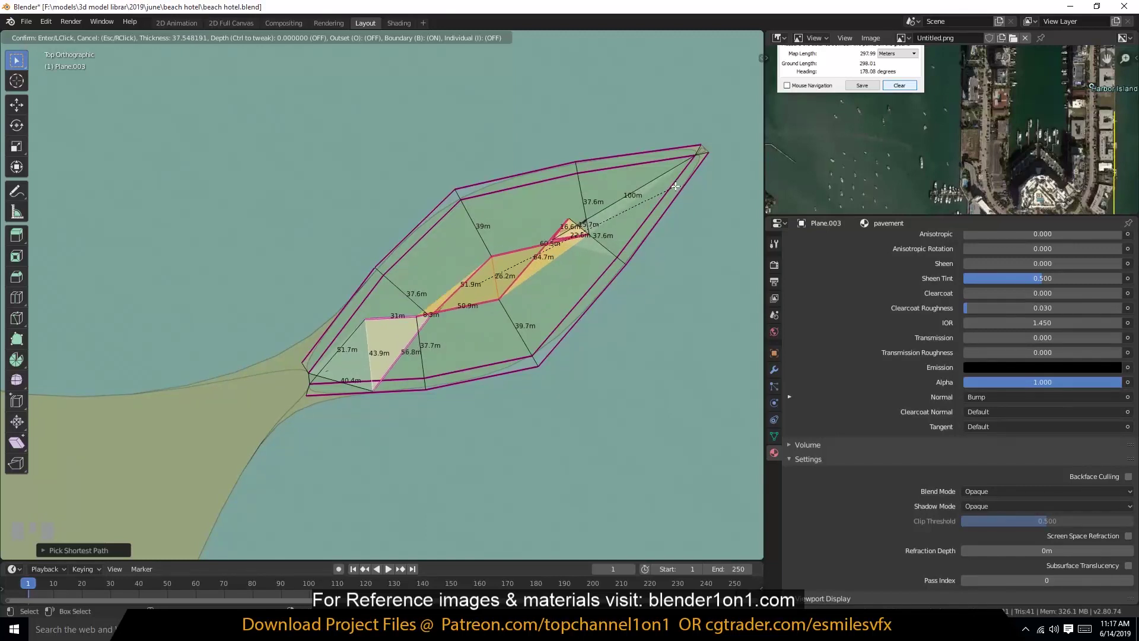
click(673, 187)
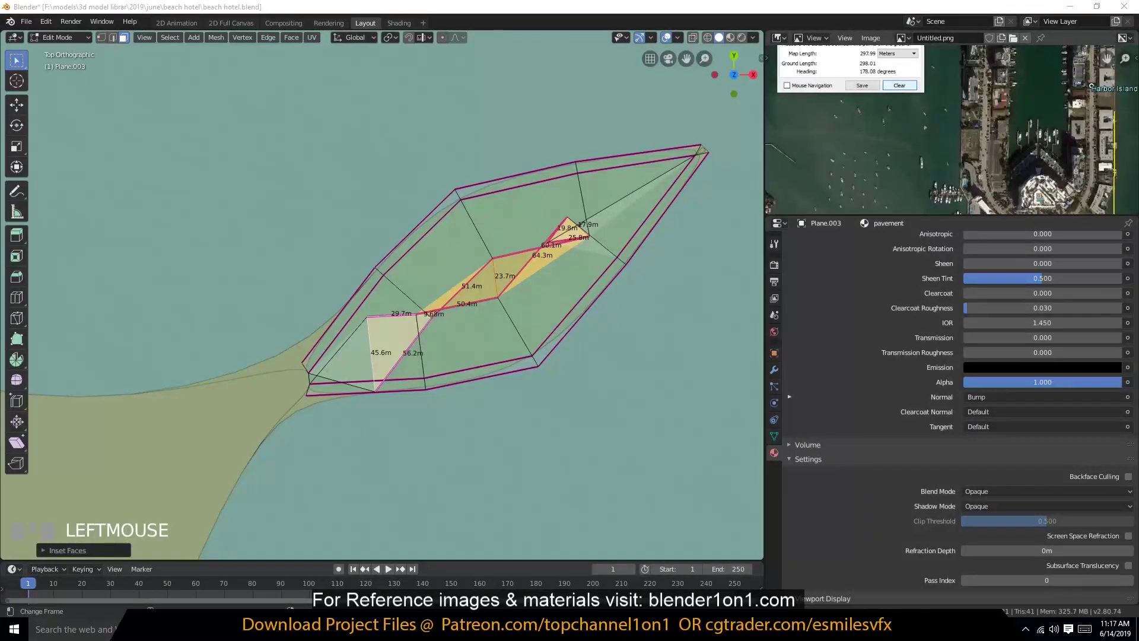
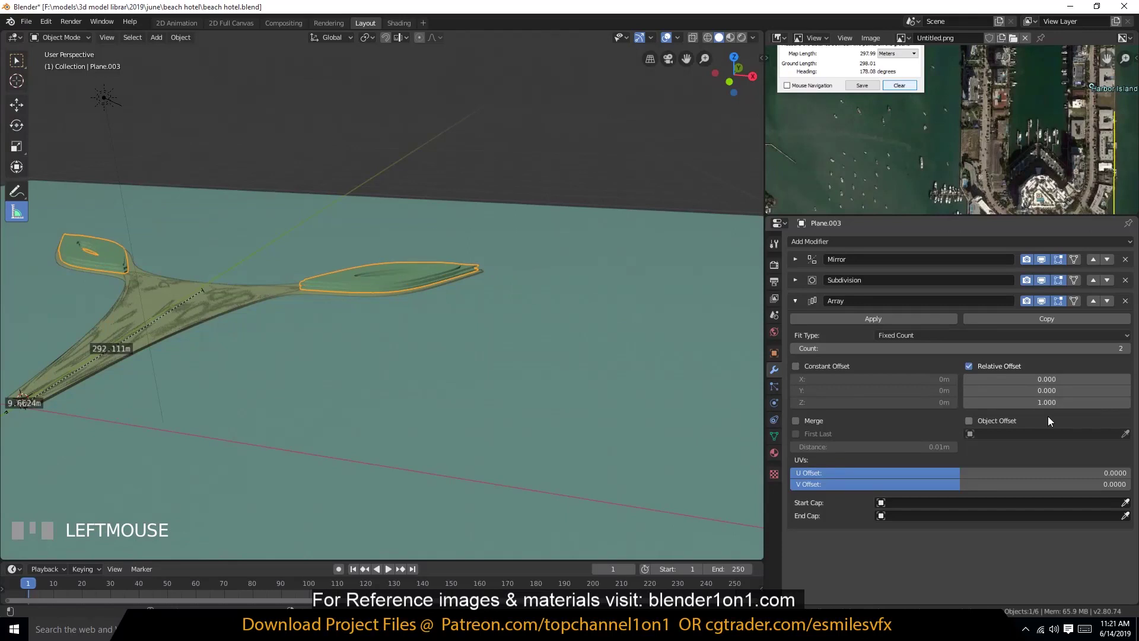
- Orbit around the stacked curved floor slabs to inspect the array
scroll(up, 3)
key(`)
key(a)
key(`)
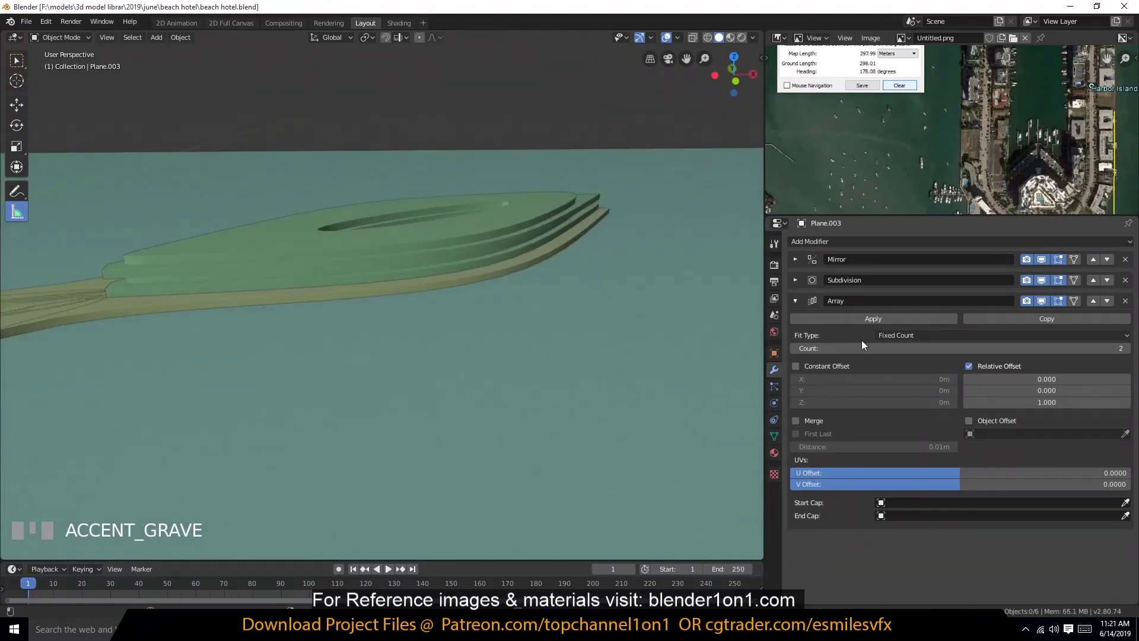
drag(1132, 353, 669, 248)
scroll(down, 3)
key(`)
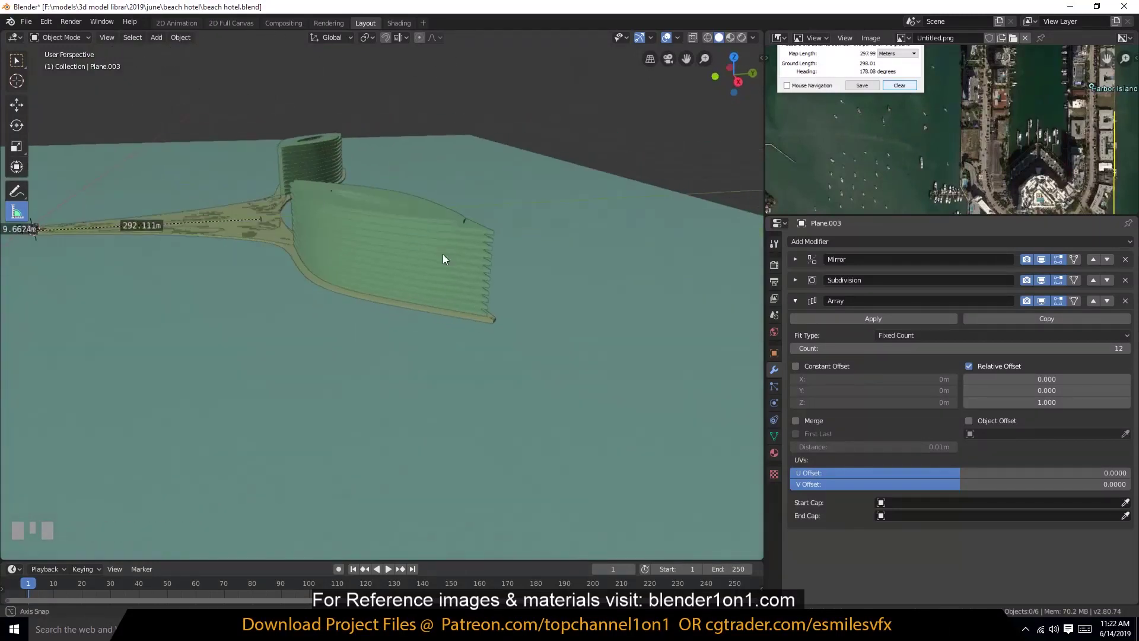
key(`)
- Raise the Array modifier Count to 14 so the floors stack into a tall tower
click(434, 236)
key(alt+a)
key(`)
scroll(down, 3)
scroll(up, 3)
key(`)
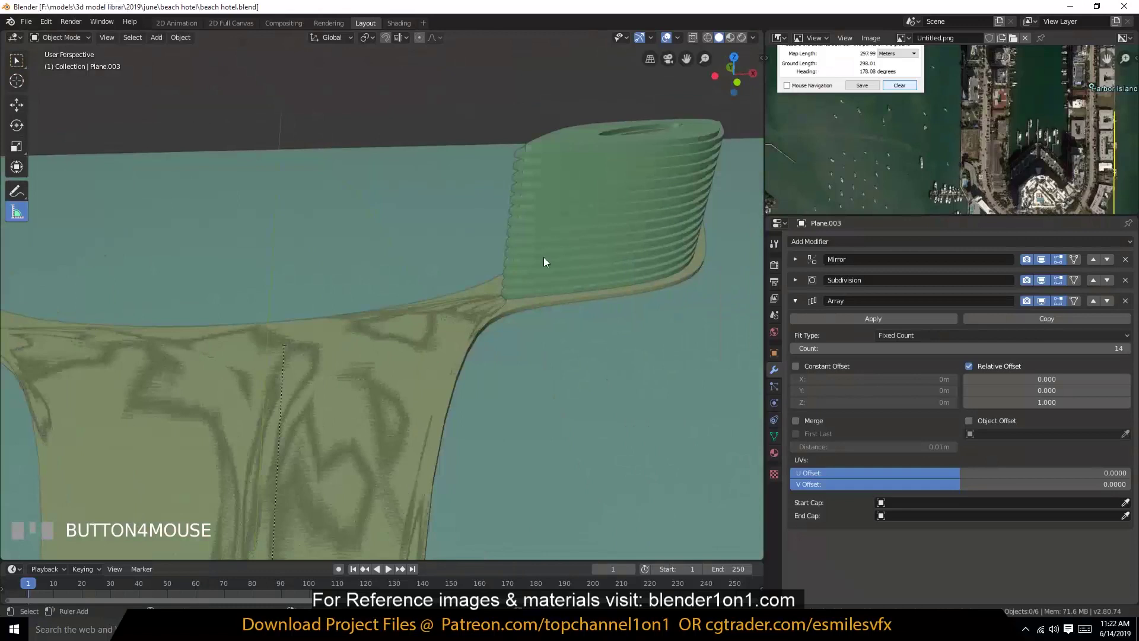
click(553, 259)
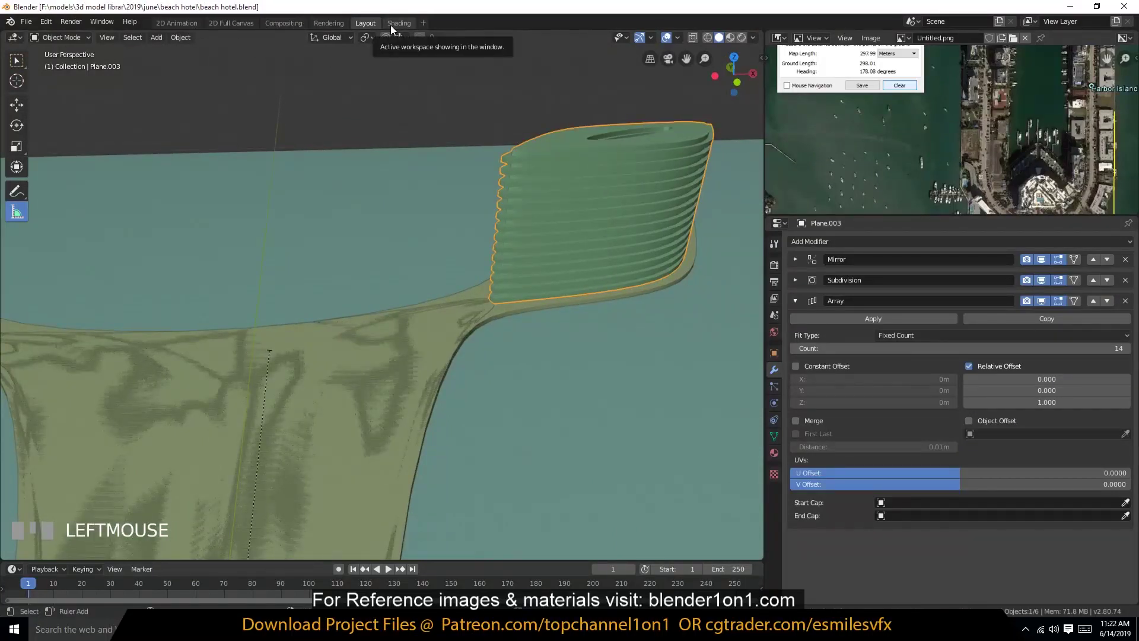
- Move to the Shading workspace and compare the tower with the Google Earth reference
click(394, 28)
scroll(down, 3)
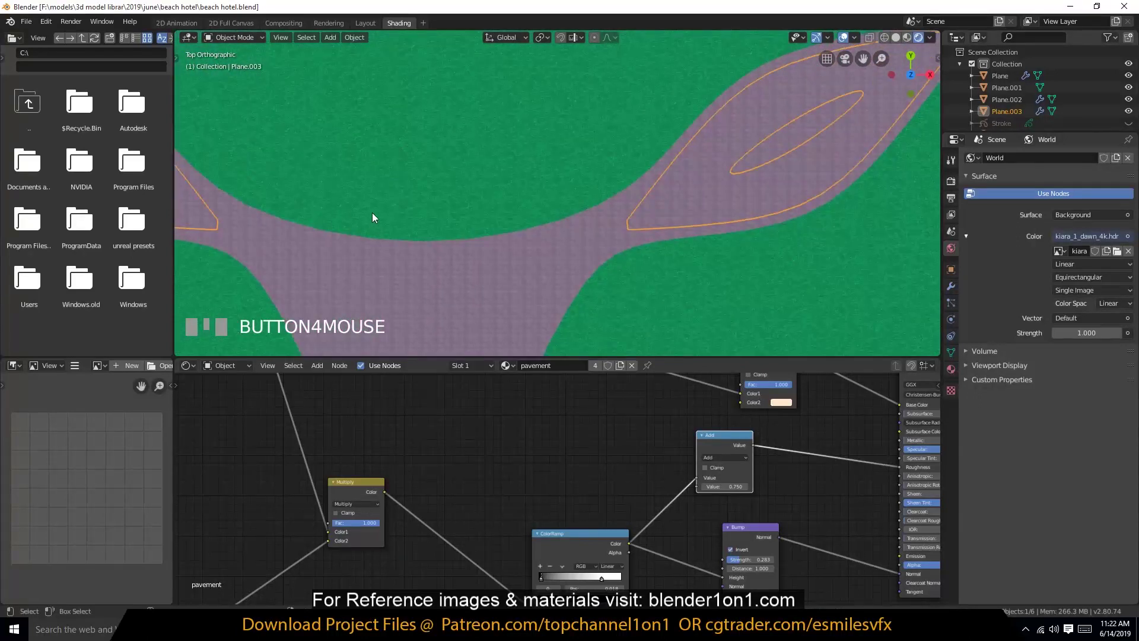
scroll(down, 3)
scroll(up, 3)
key(`)
key(a)
scroll(up, 3)
key(`)
- Assign the tiled wall material to the stacked hotel floors in the Shader Editor
click(520, 395)
scroll(up, 3)
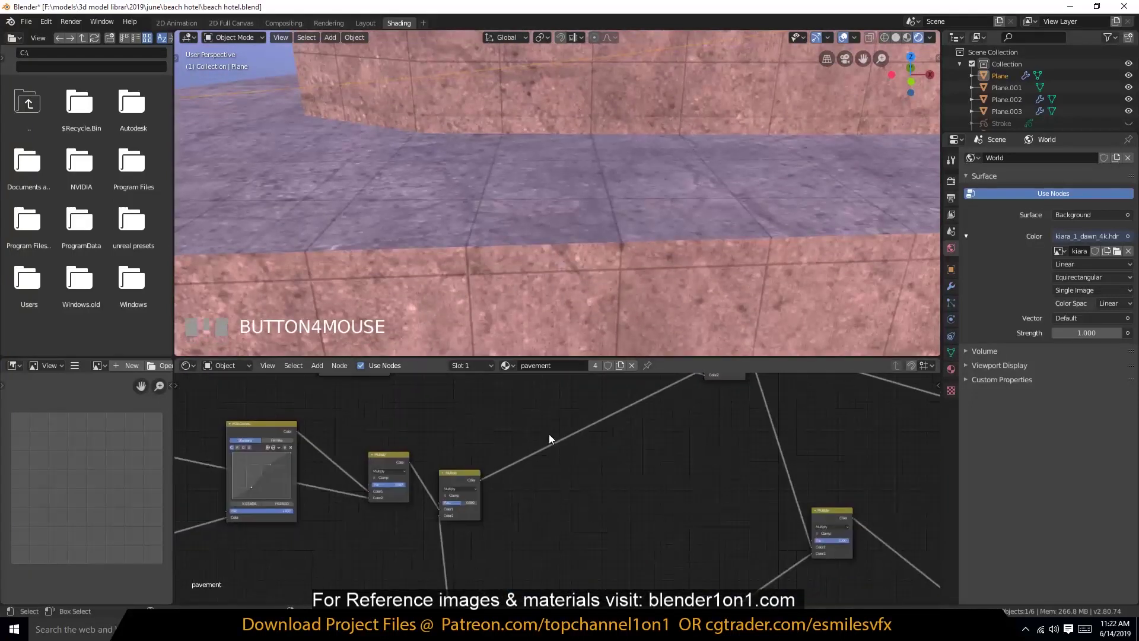
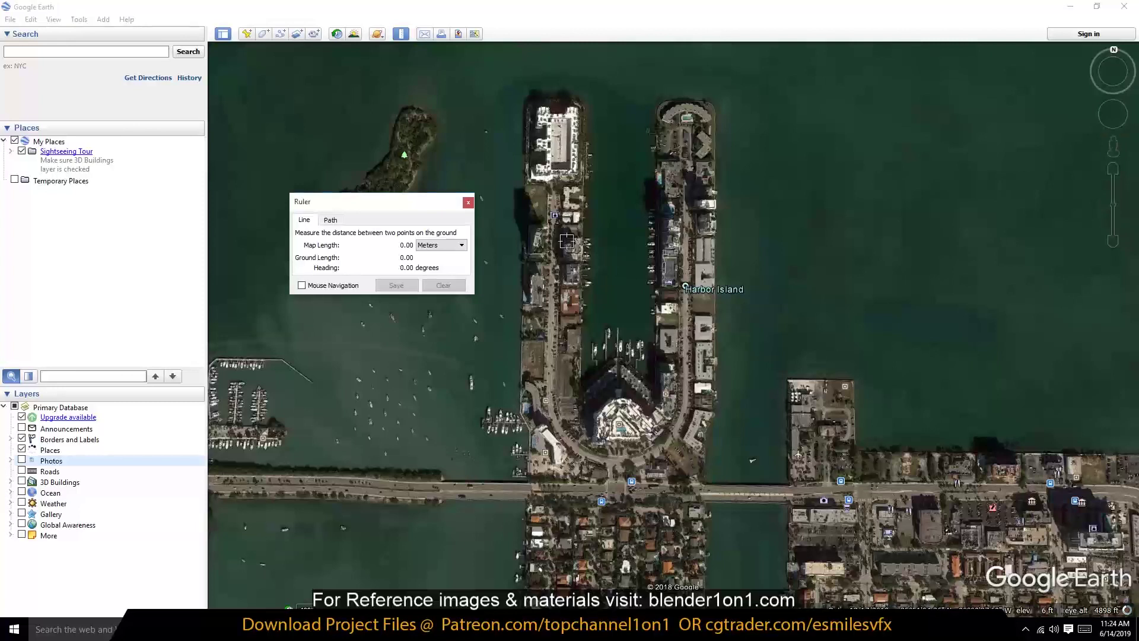
drag(526, 348, 544, 289)
scroll(down, 3)
key(`)
scroll(up, 3)
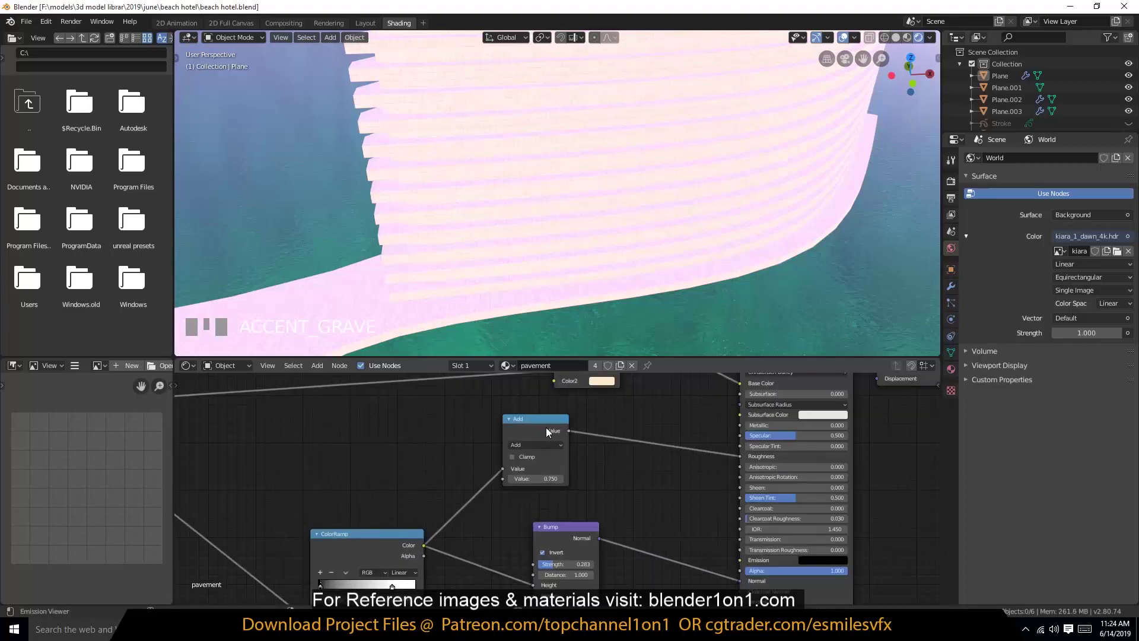
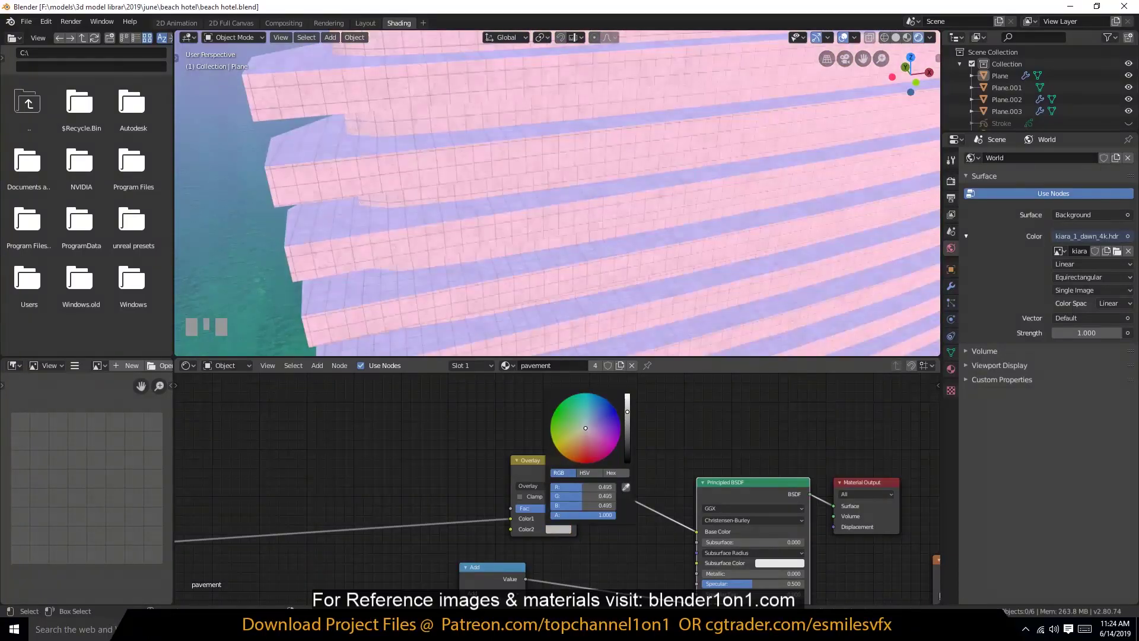
- Lighten the tile material's base colour to a pale neutral grey on the colour wheel
scroll(down, 3)
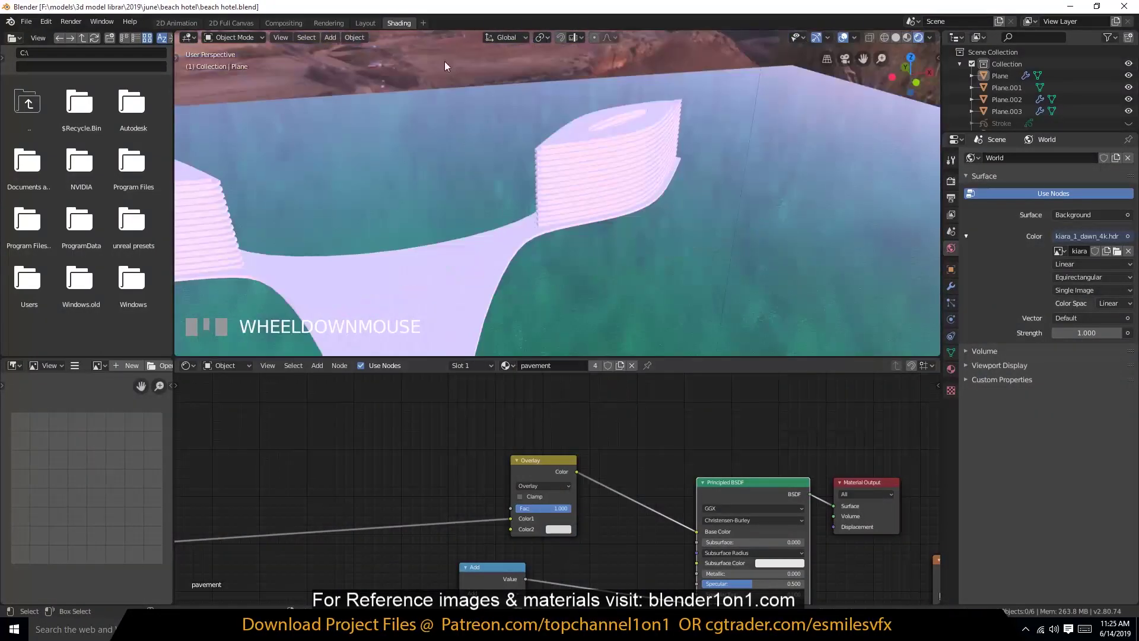
key(`)
scroll(up, 3)
key(`)
scroll(down, 3)
scroll(up, 3)
- View the towers from the top and return to Layout to edit the Plane.003 floor outline
key(`)
scroll(down, 3)
key(`)
scroll(down, 3)
key(KP_7)
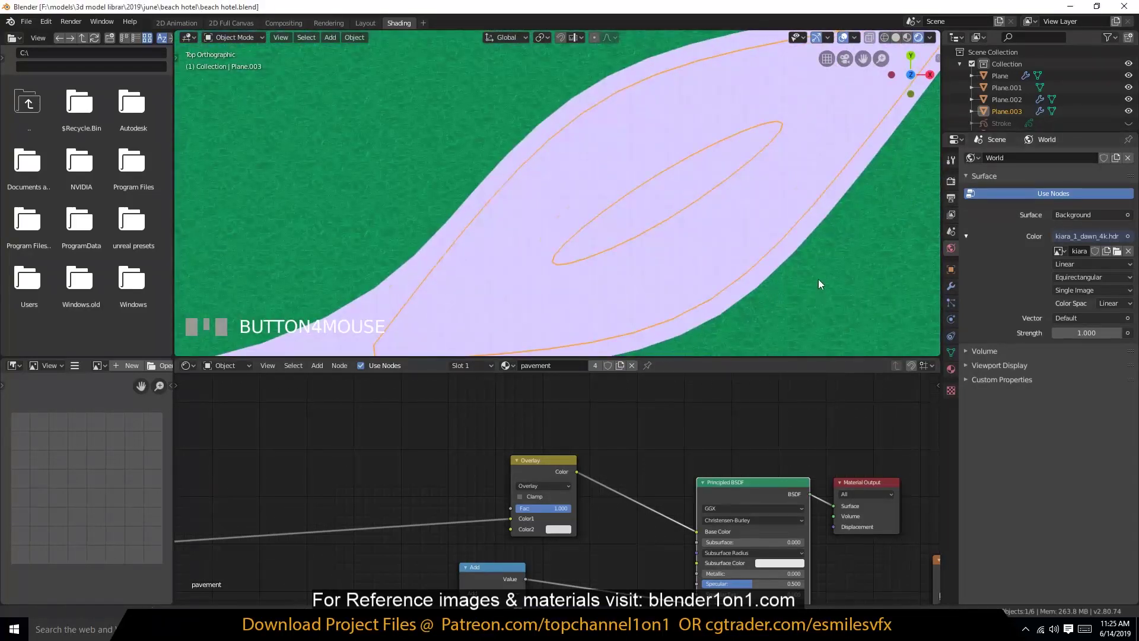
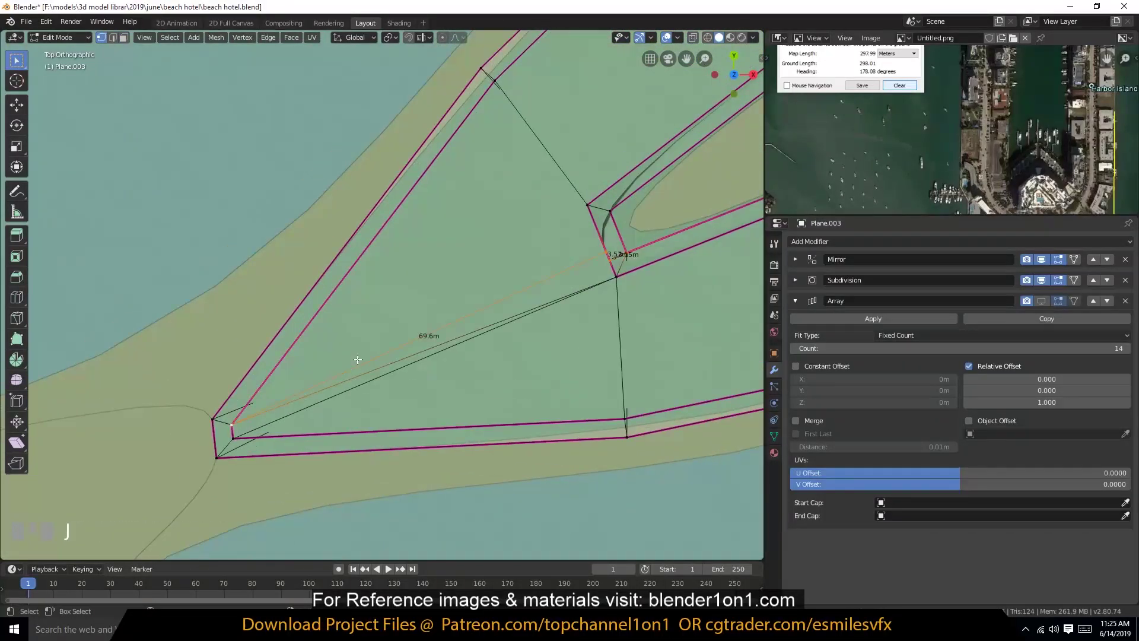
- Reposition the inset outline's corner vertices on one wing and save the scene as beach hotel1.blend
key(`)
key(KP_Decimal)
key(`)
key(ctrl+z)
click(1048, 282)
key(Tab)
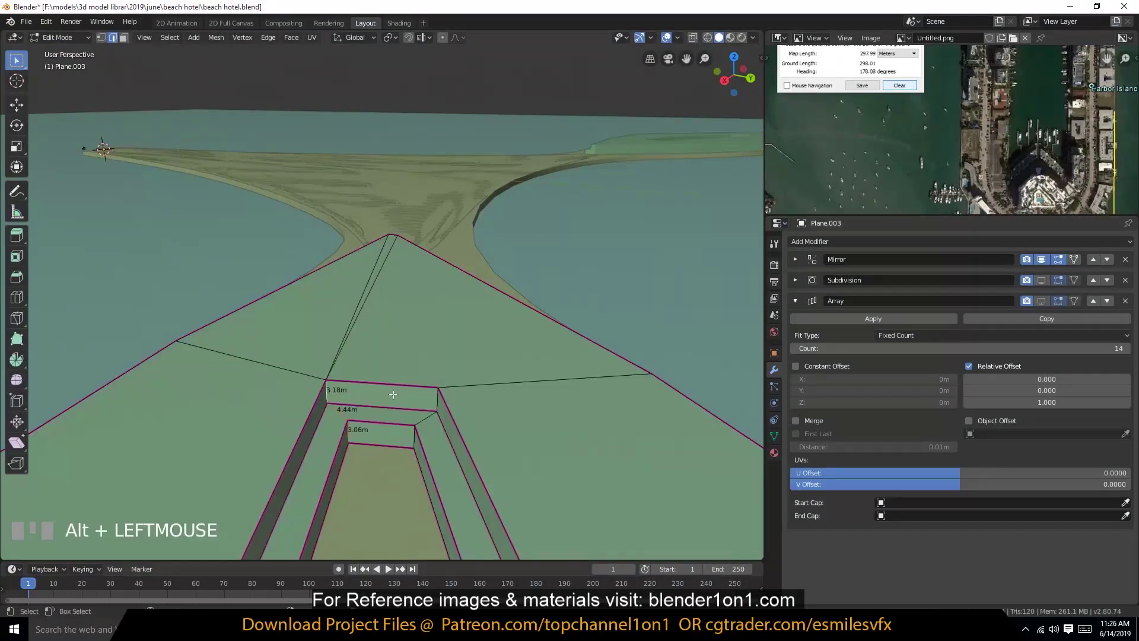
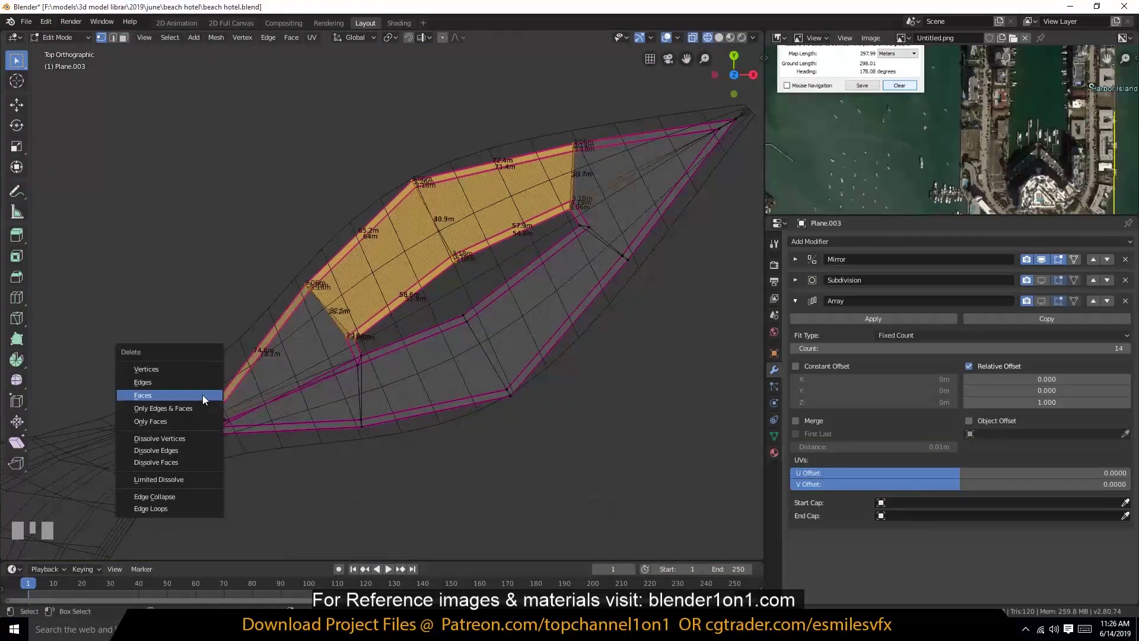
key(ctrl+z)
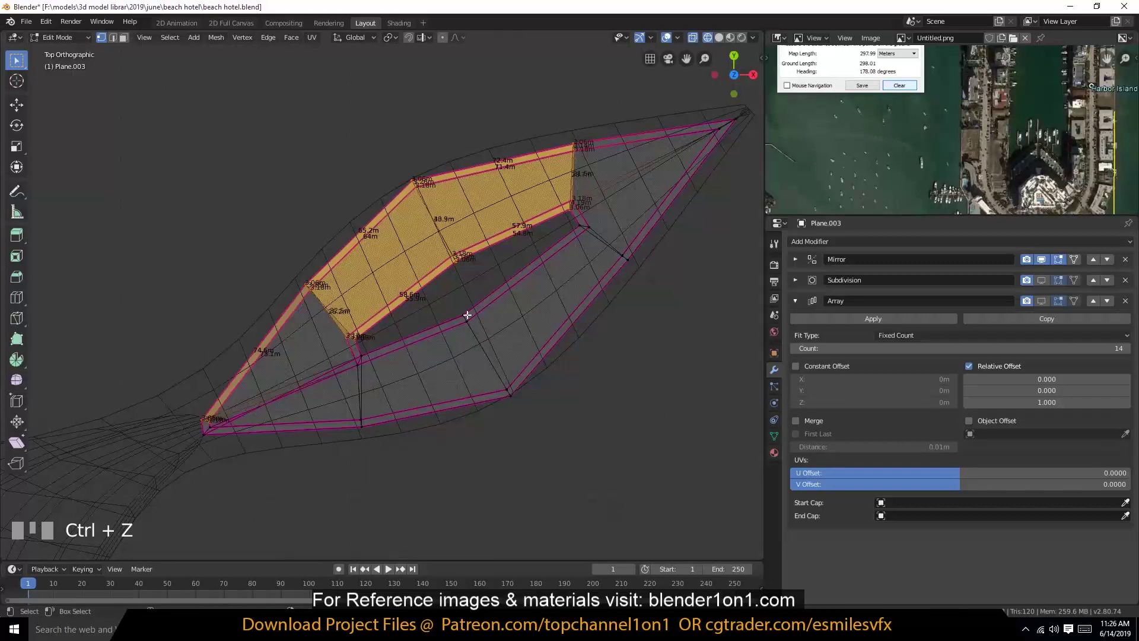
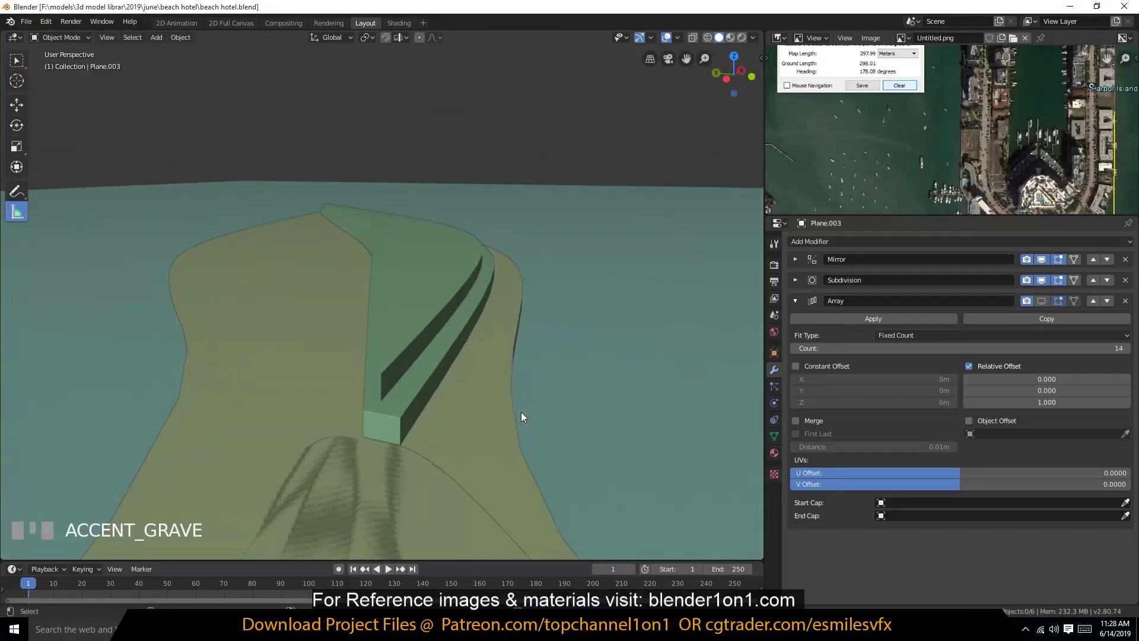
- Select the hotel floor object and pick the wall strip between two floors for a window band
click(1079, 66)
key(`)
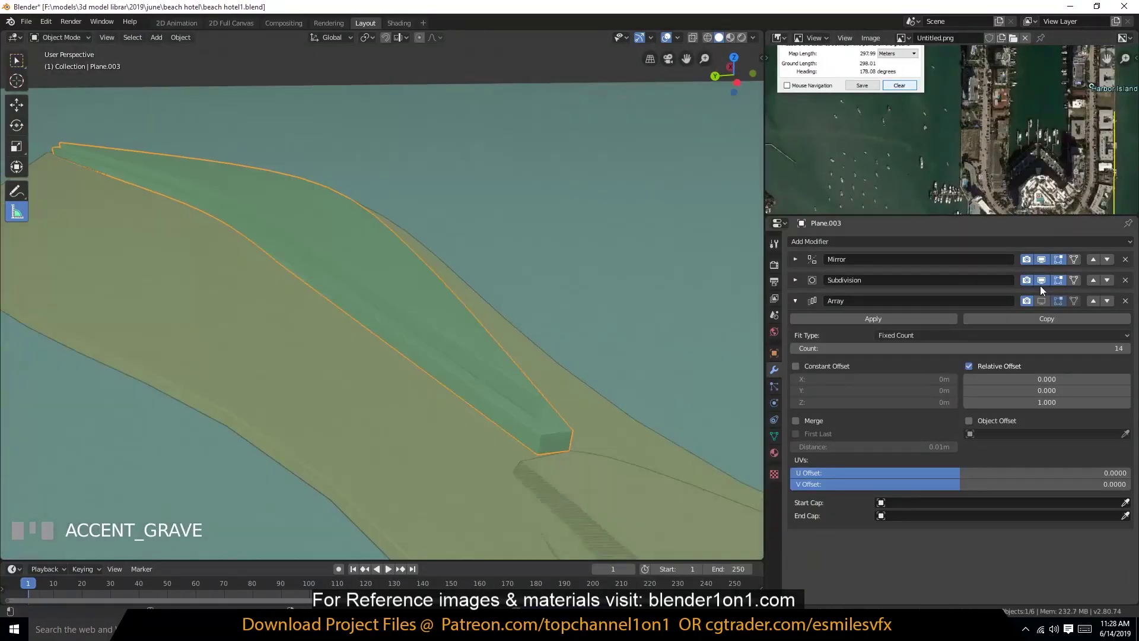
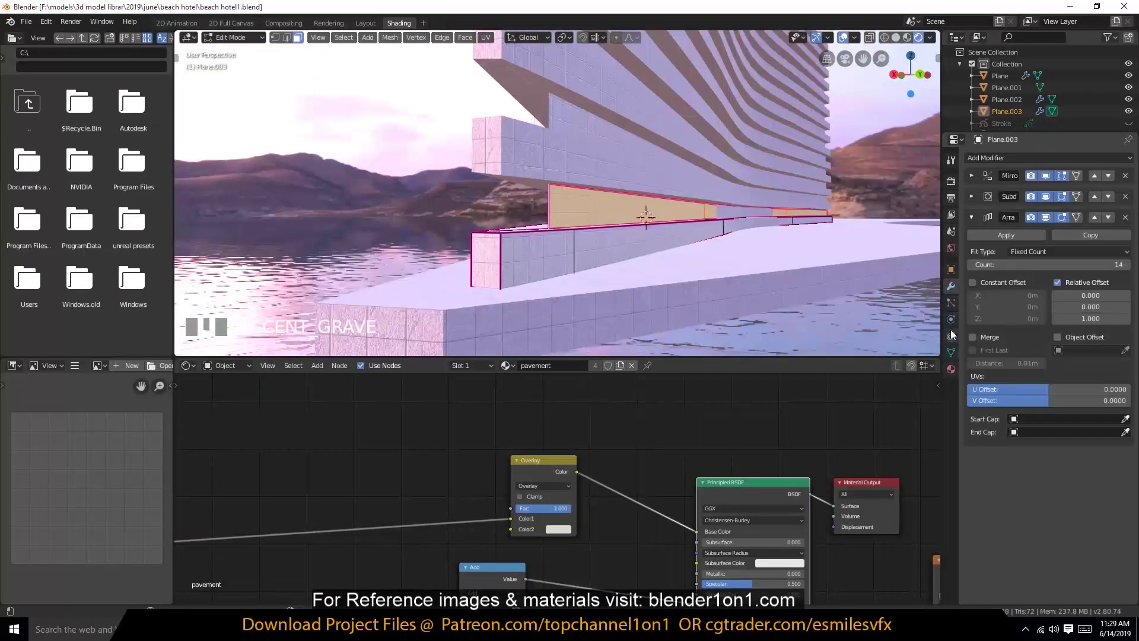
- Add a second material slot named 'glass' beside pavement and assign it to the window band faces
click(860, 201)
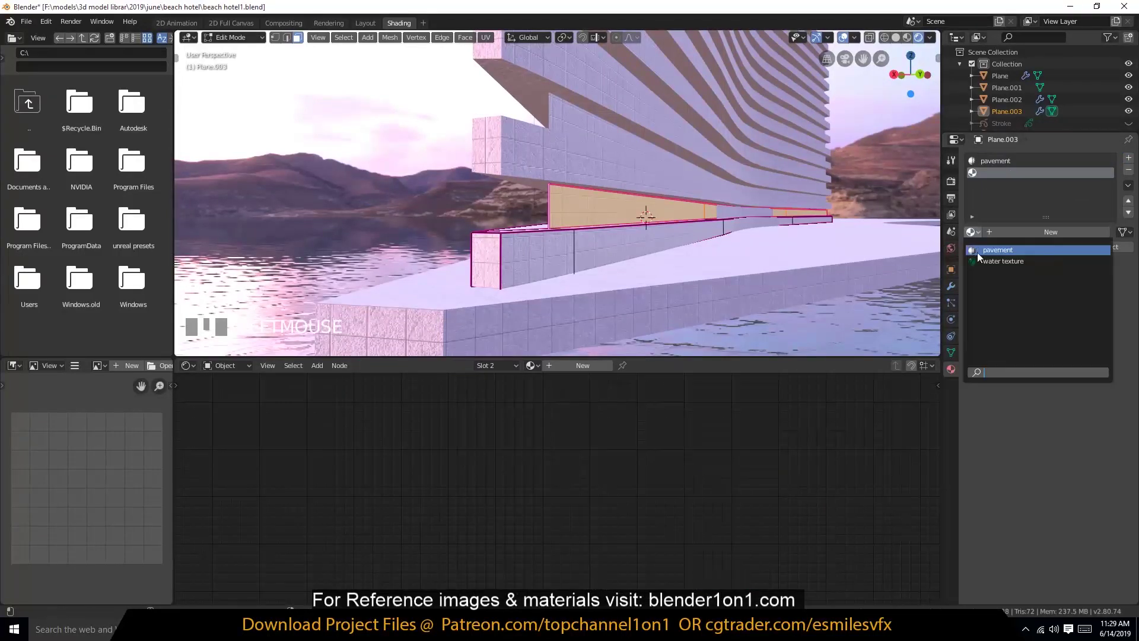
click(568, 194)
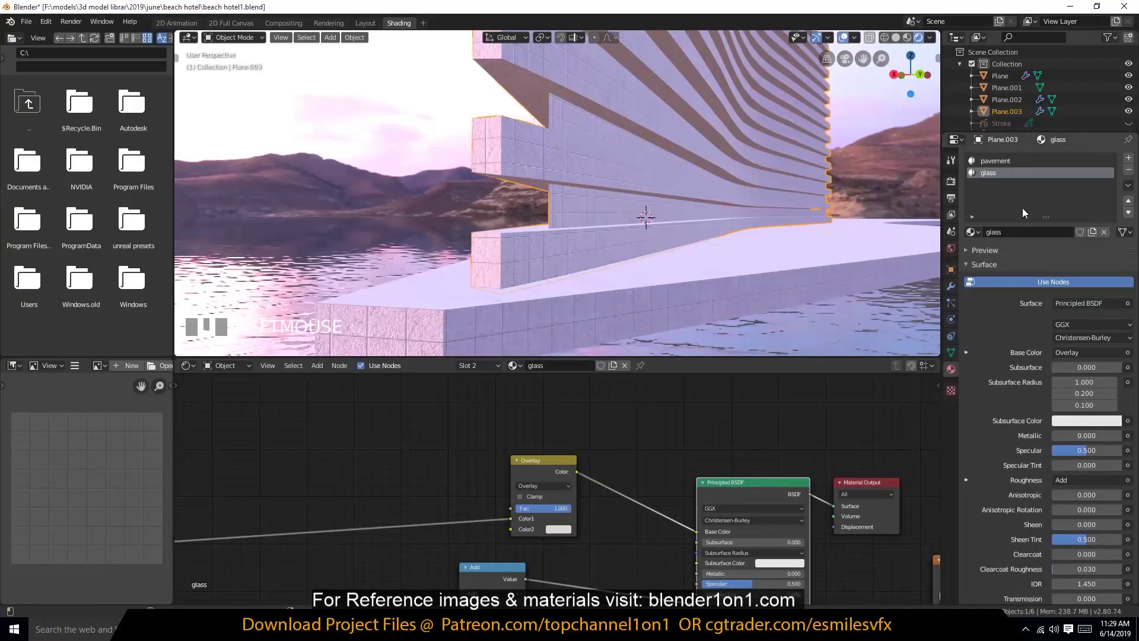
key(`)
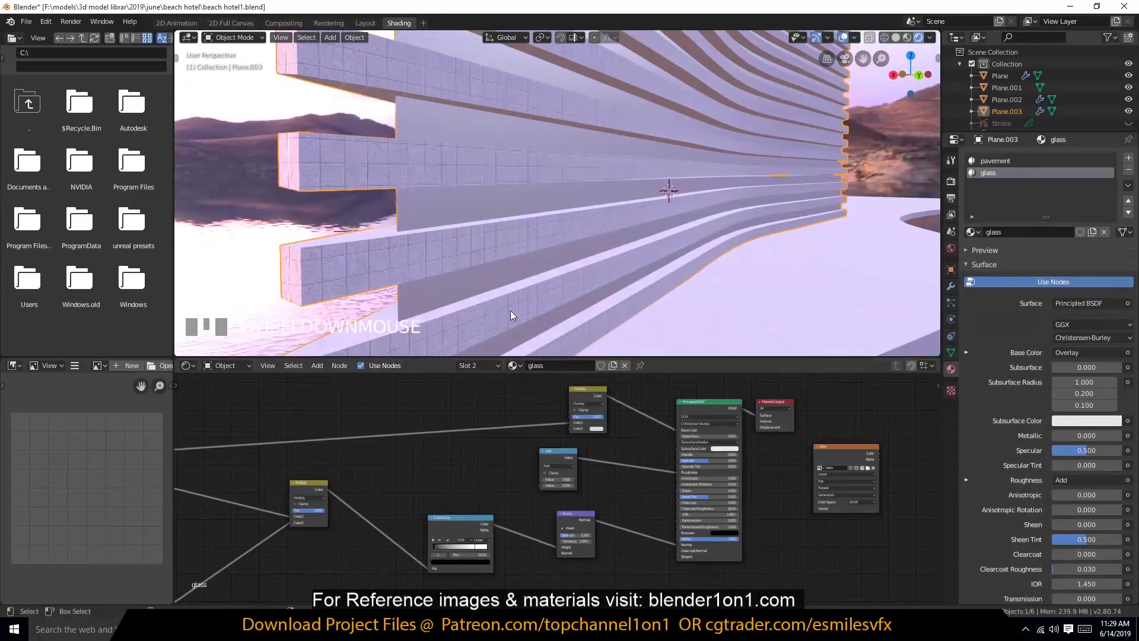
scroll(down, 3)
key(`)
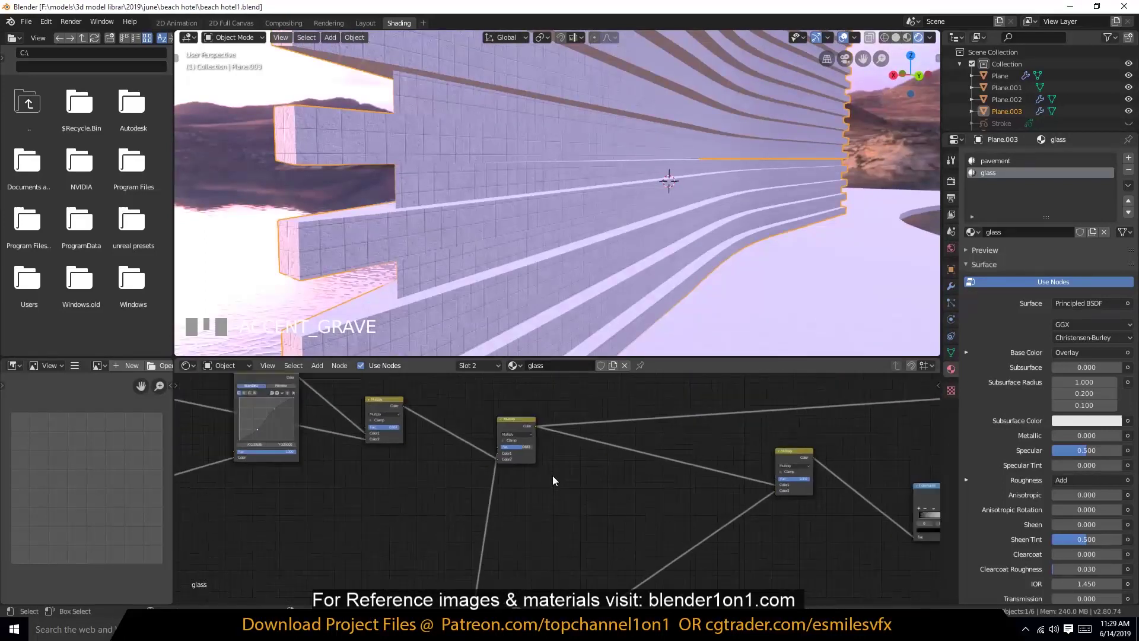
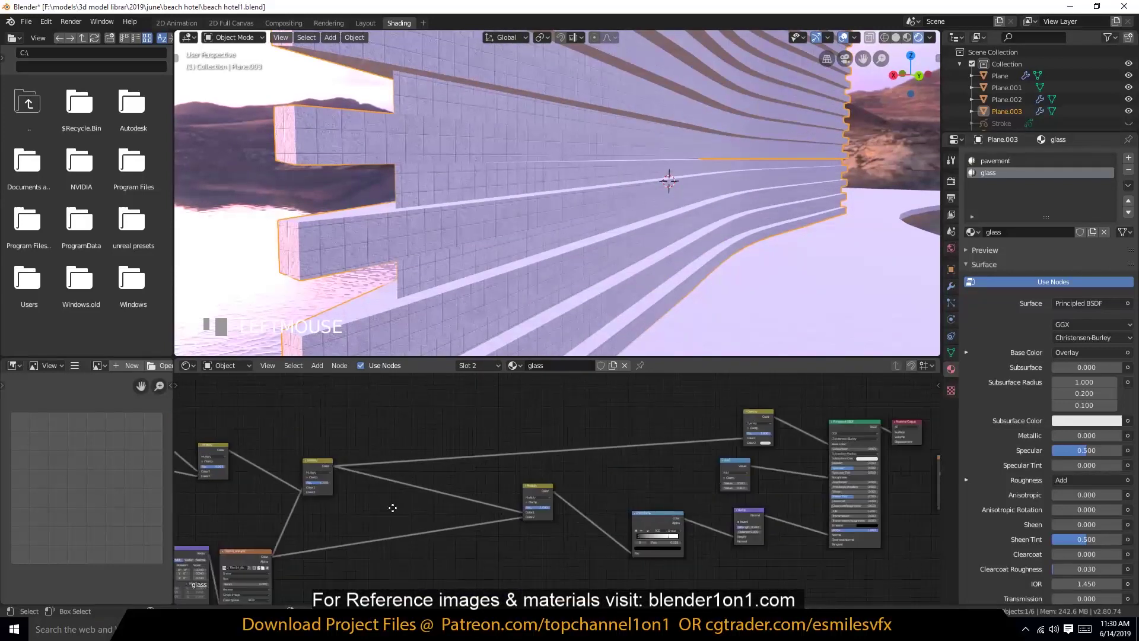
click(515, 473)
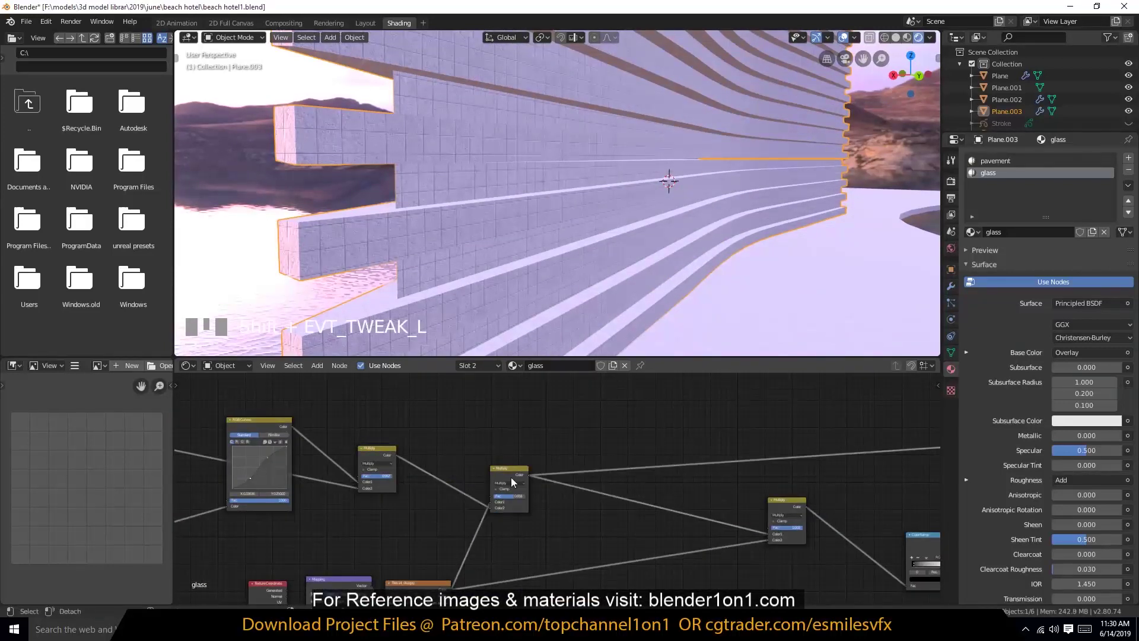
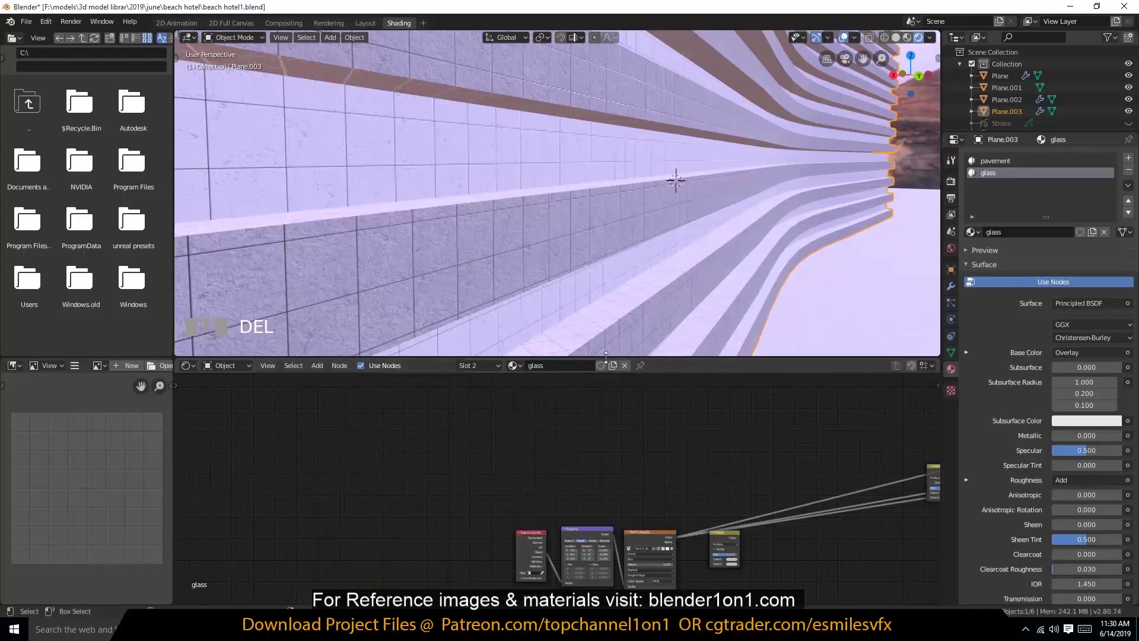
- Swap the pavement material for a new 'tiles' material from the existing materials list
key(a)
click(620, 263)
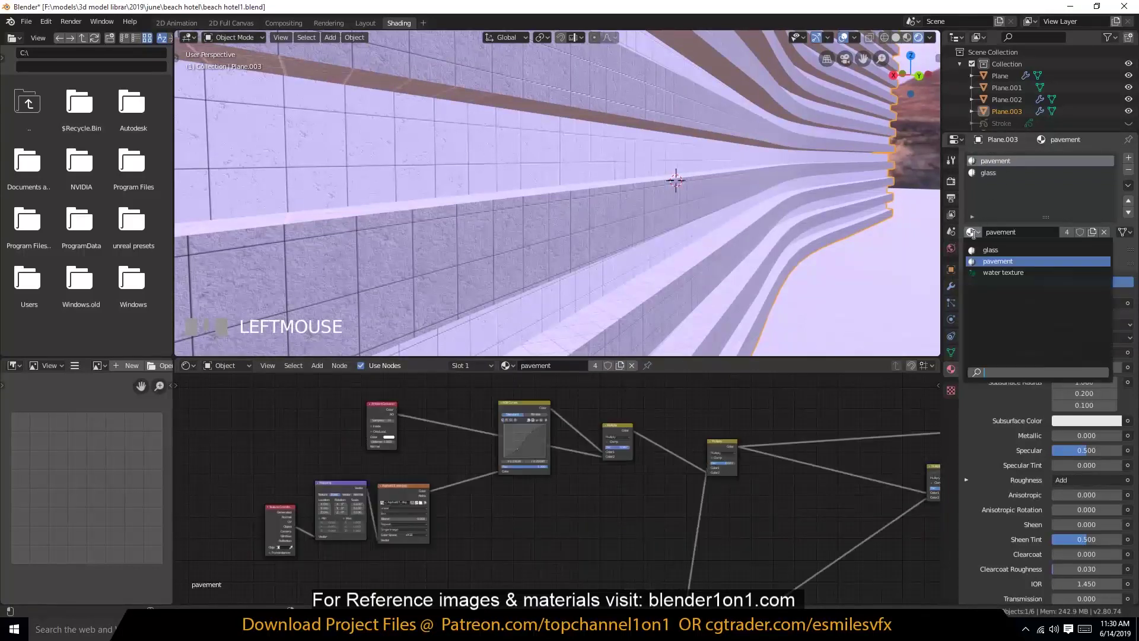
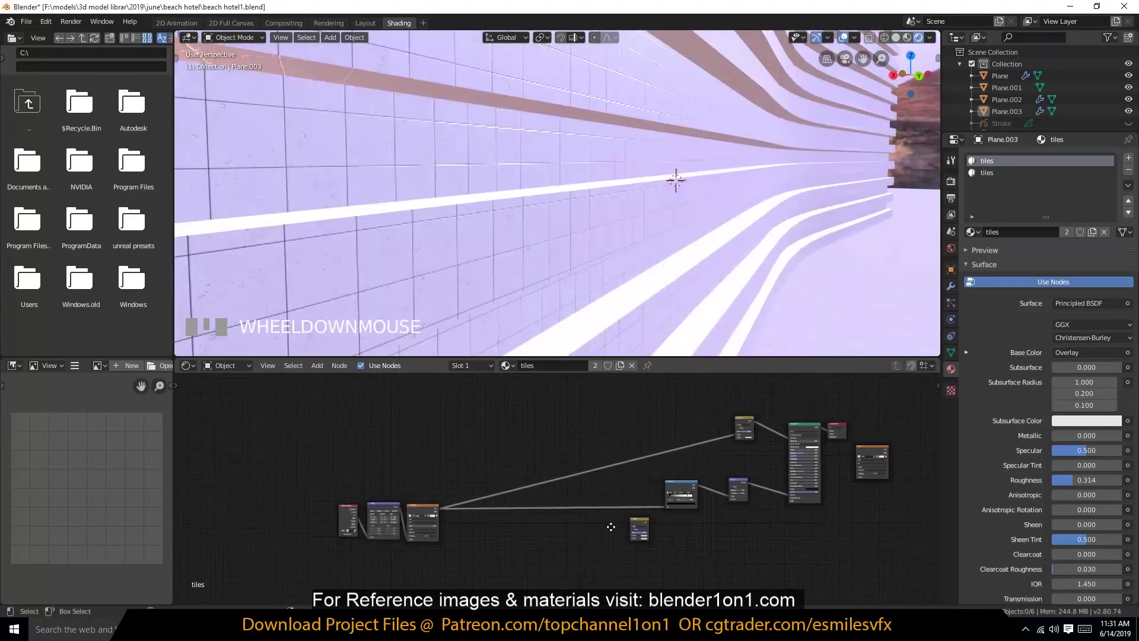
key(Delete)
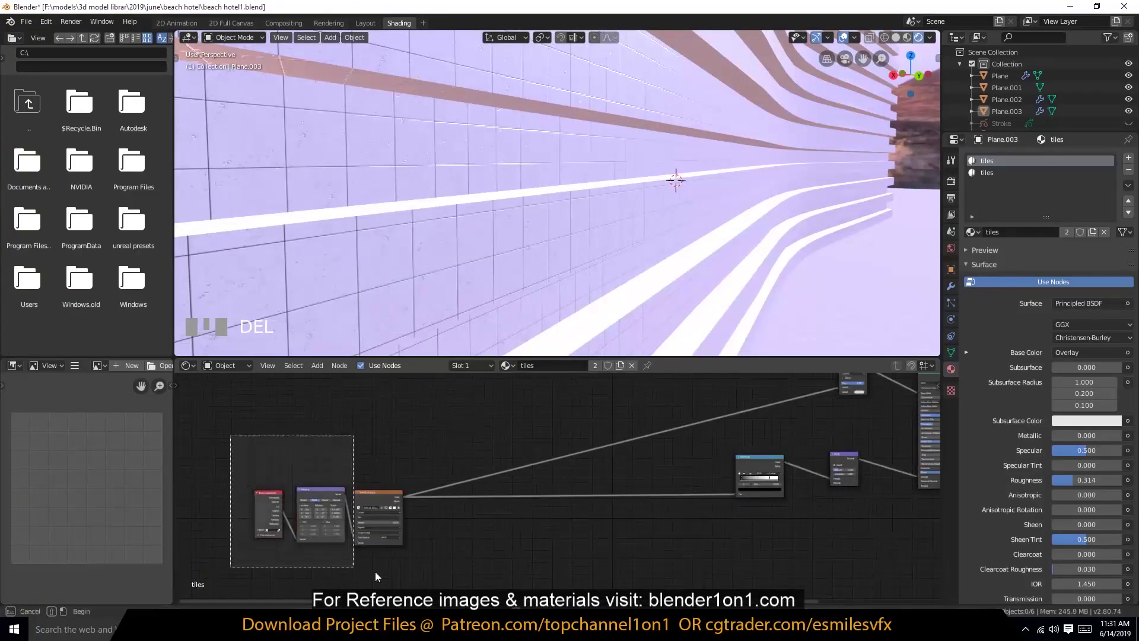
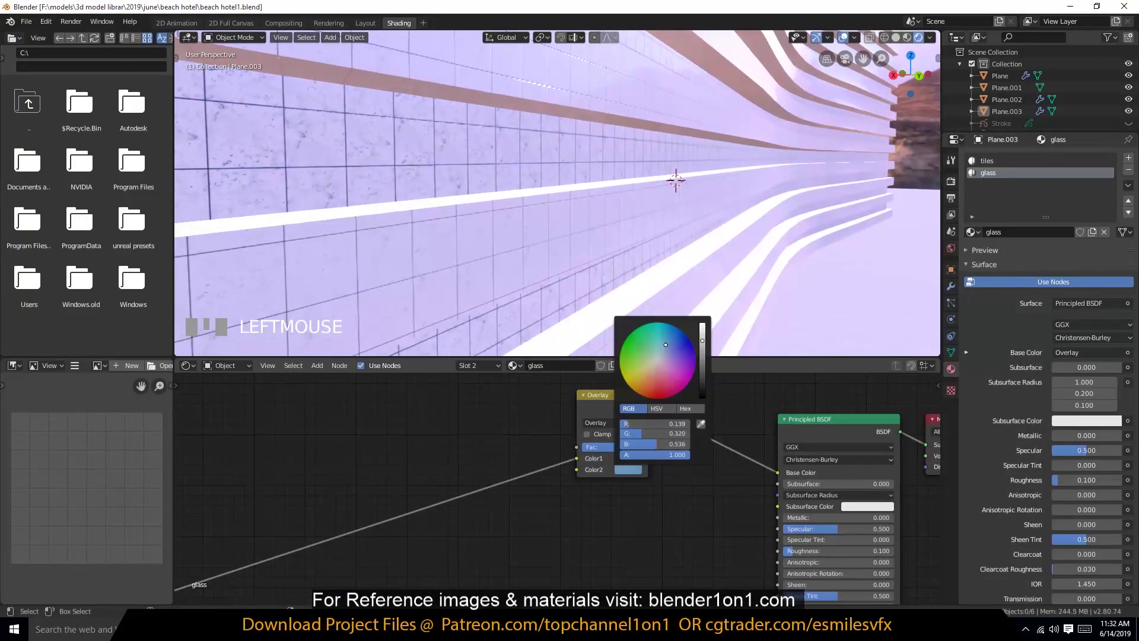
- Confirm the blue tint, then set the glass Overlay node's Color2 to teal
click(582, 463)
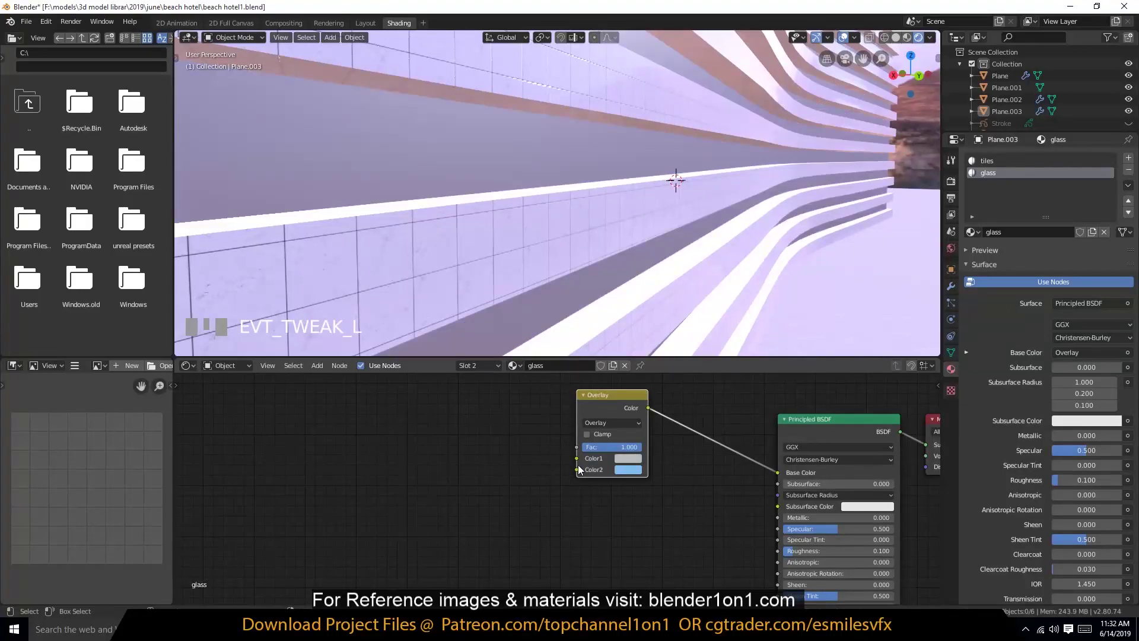
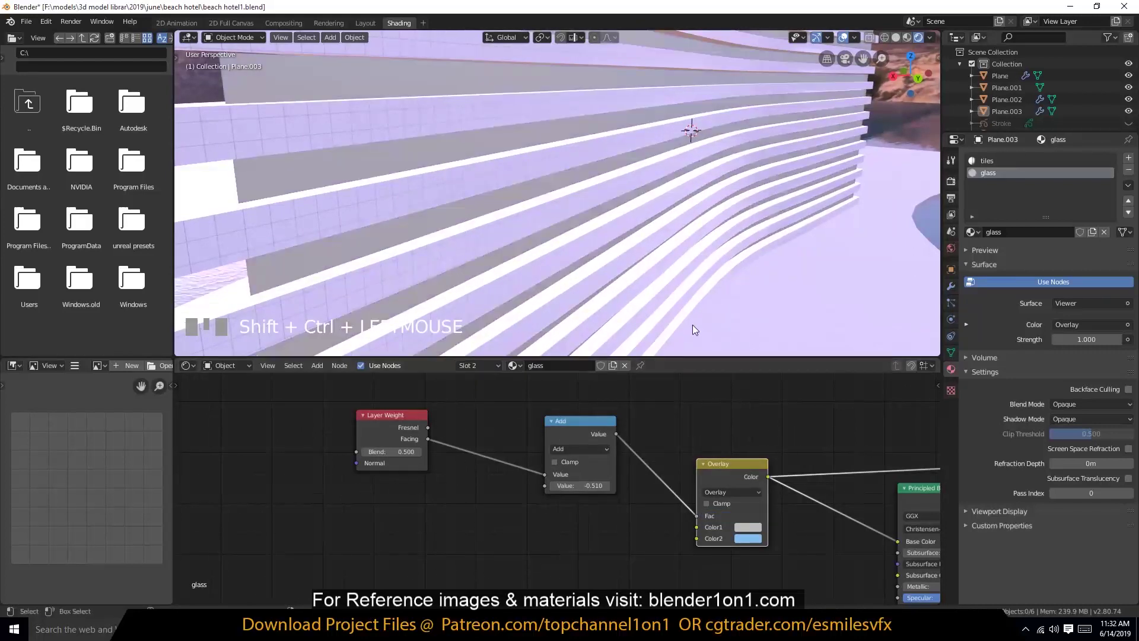
click(778, 417)
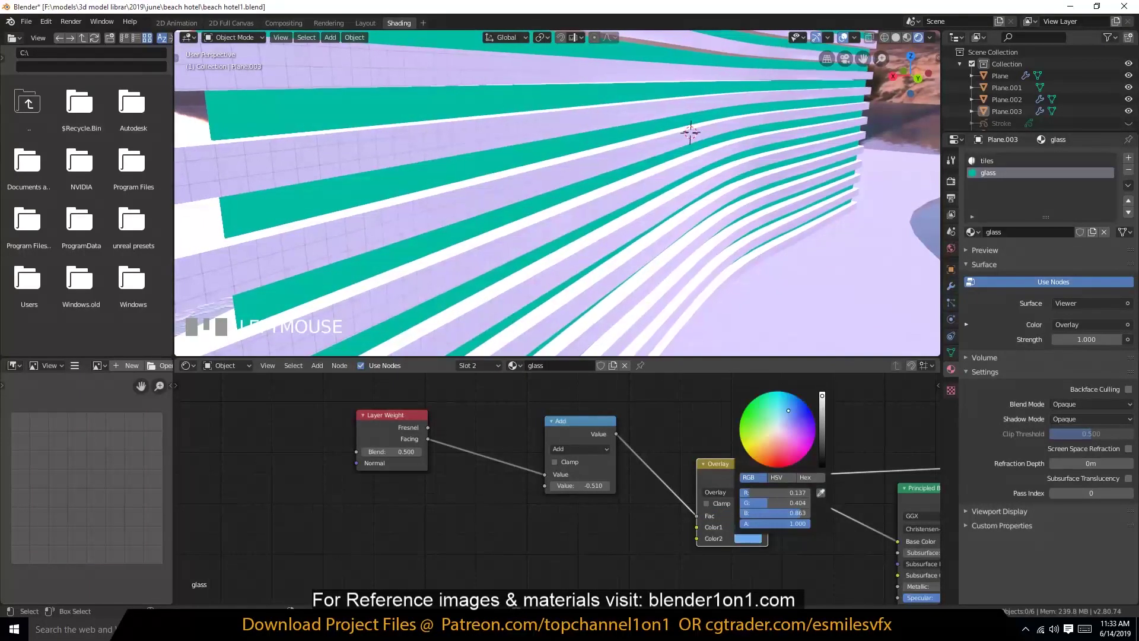
click(607, 444)
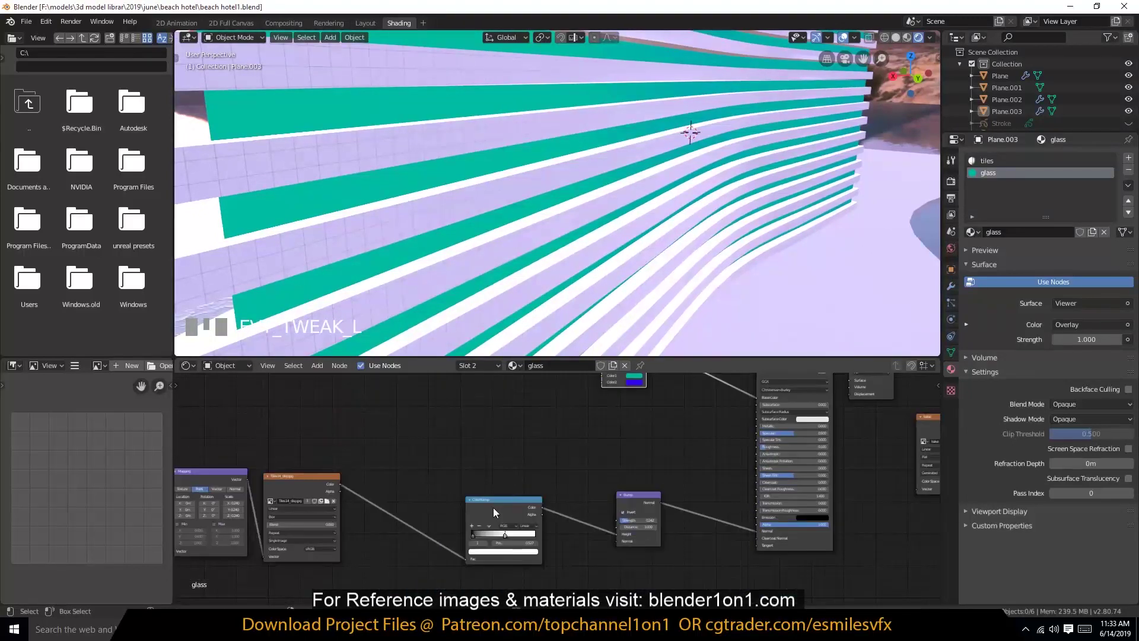
click(332, 488)
- Adjust the glass bump with an Invert node at strength 0.242 and inspect the marbled wall
click(448, 486)
click(525, 424)
scroll(up, 3)
scroll(down, 3)
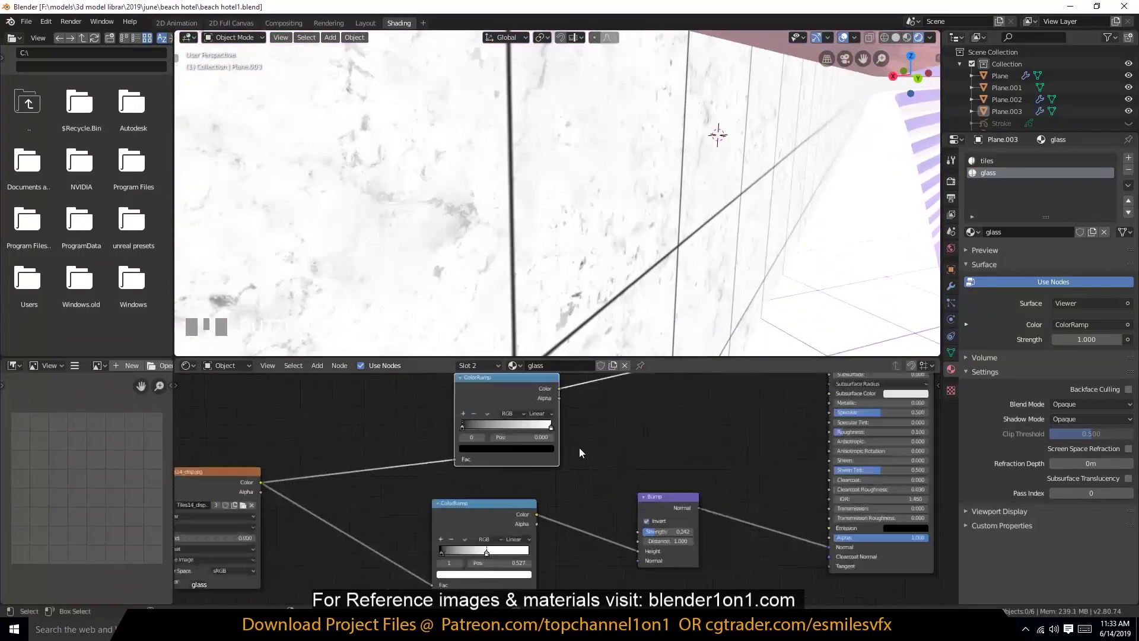
- Preview the glass material's intermediate texture nodes with Node Wrangler
click(466, 431)
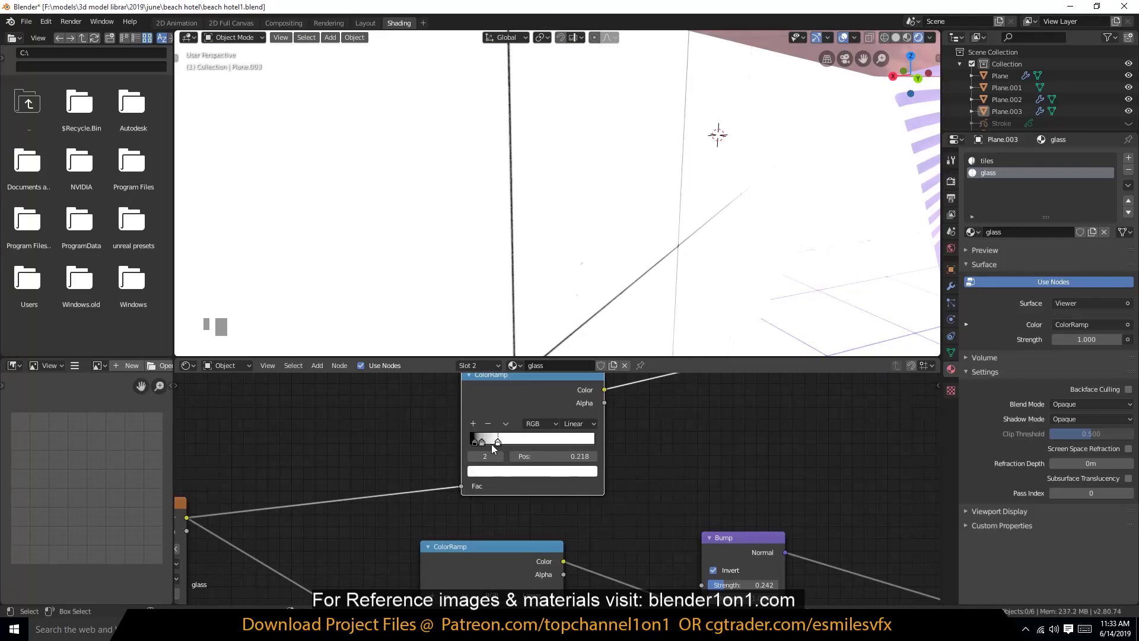
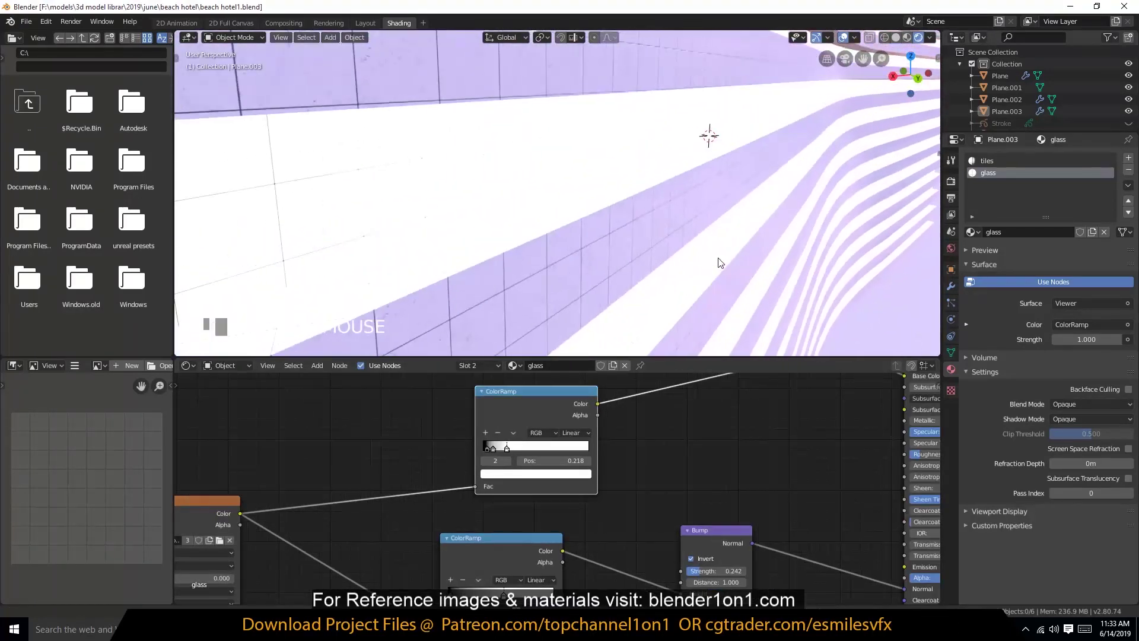
scroll(down, 3)
scroll(up, 3)
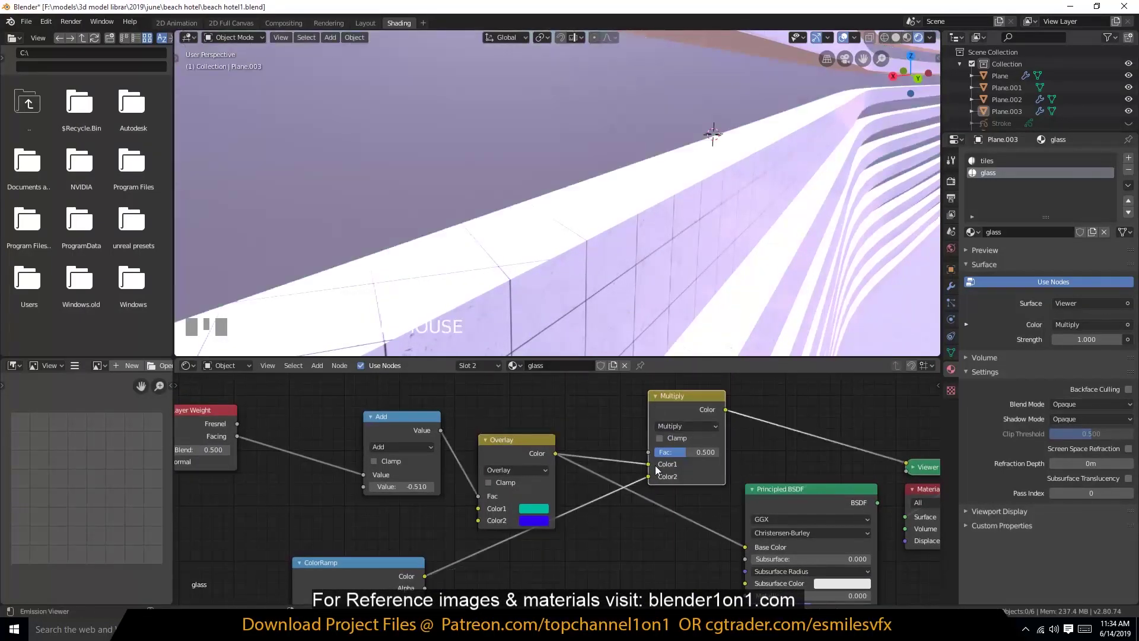
scroll(down, 3)
drag(590, 244, 541, 457)
scroll(up, 3)
key(`)
scroll(down, 3)
key(`)
scroll(up, 3)
scroll(down, 3)
key(`)
scroll(up, 3)
key(`)
- Connect the Multiply mix node into the Principled BSDF's Base Color
drag(708, 459, 613, 485)
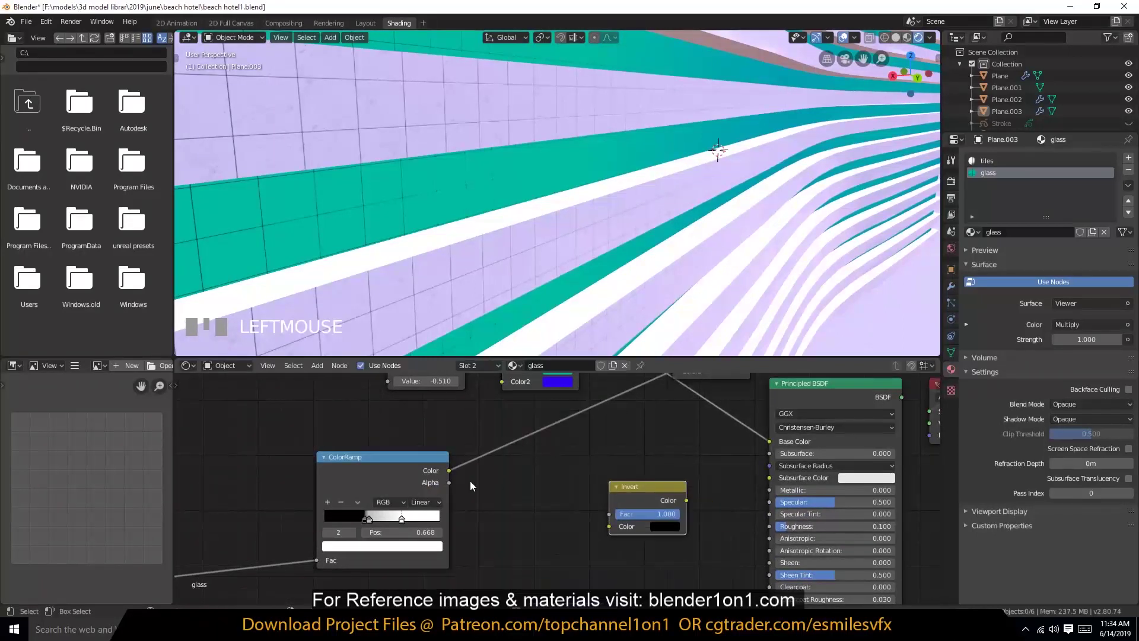
click(607, 532)
click(617, 522)
drag(833, 390, 690, 458)
scroll(down, 3)
scroll(up, 3)
key(`)
scroll(down, 3)
scroll(up, 3)
- Connect the Invert node into the Principled BSDF's Roughness
drag(668, 403, 700, 516)
key(`)
click(626, 517)
click(630, 511)
click(594, 585)
click(795, 414)
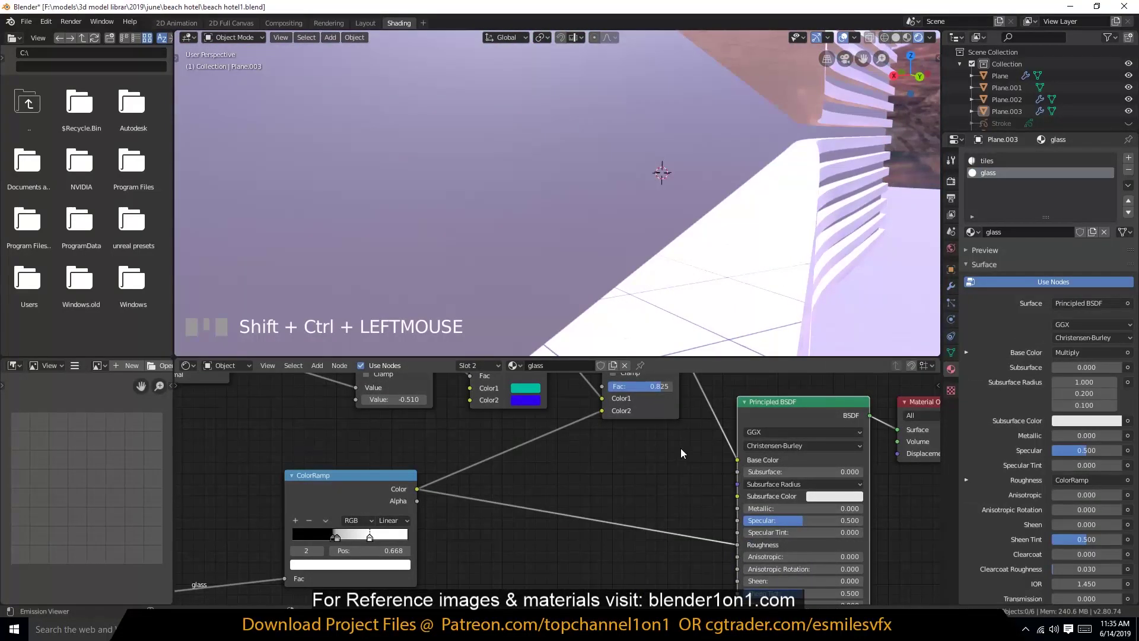
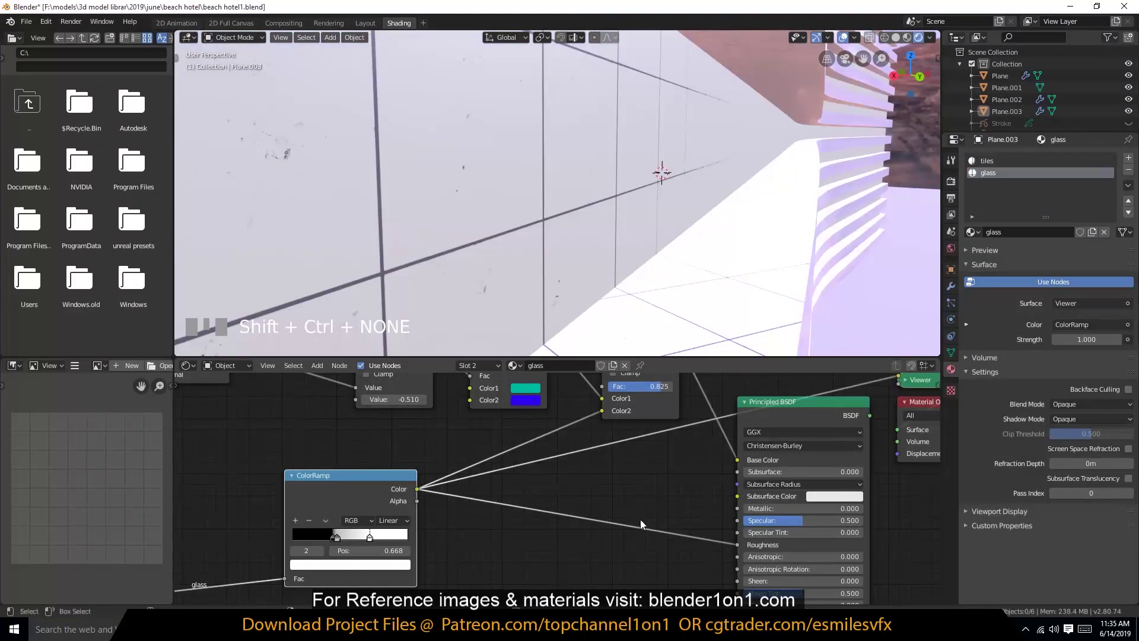
- Select the Sun light to bring up its properties
click(633, 522)
scroll(down, 3)
scroll(up, 3)
click(769, 431)
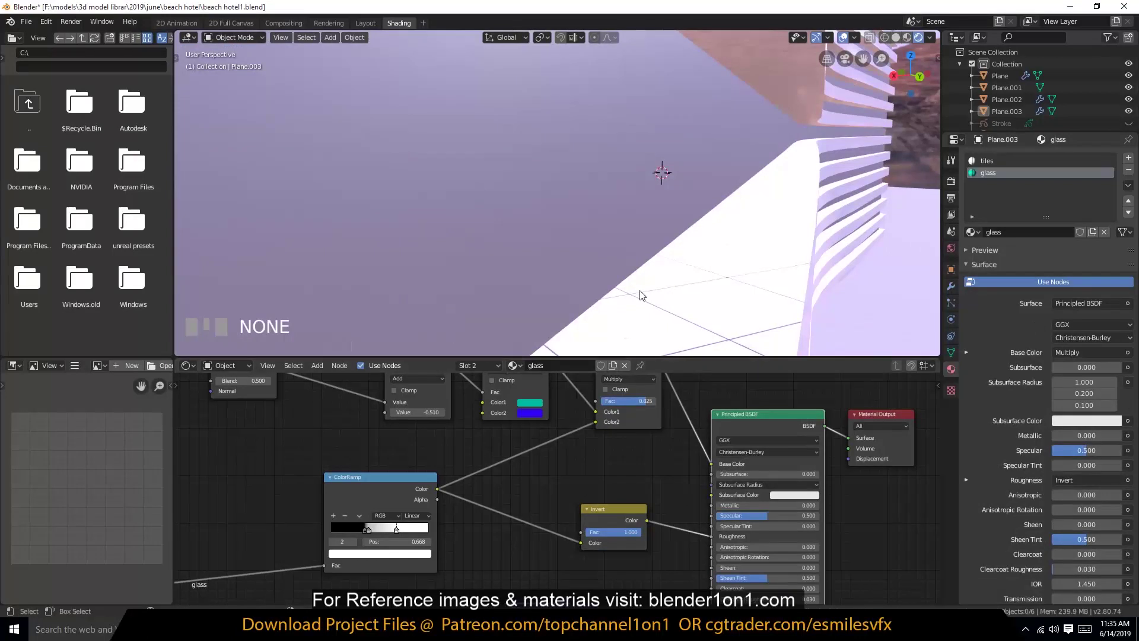
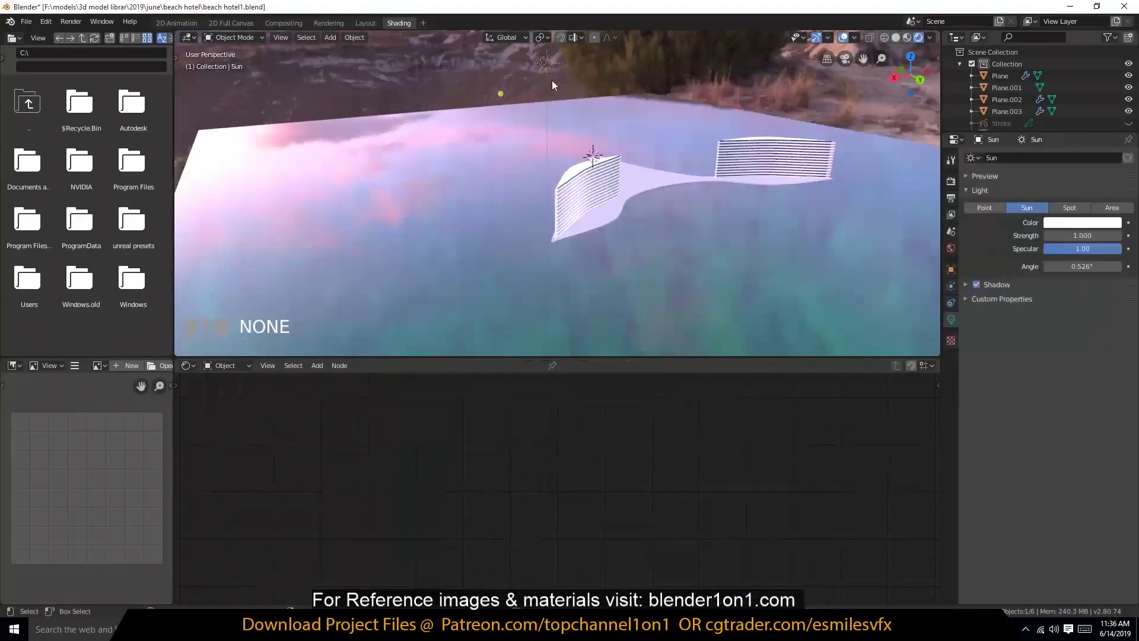
- Expand the Sun light's Shadow settings (softness 3.0, bias 1.0)
click(968, 246)
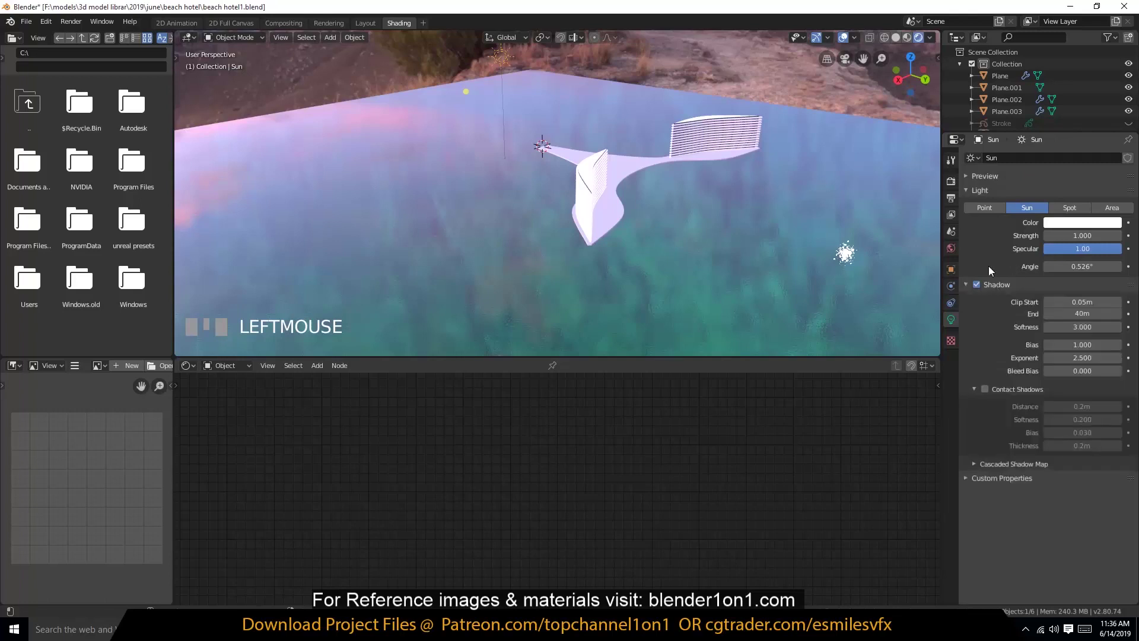
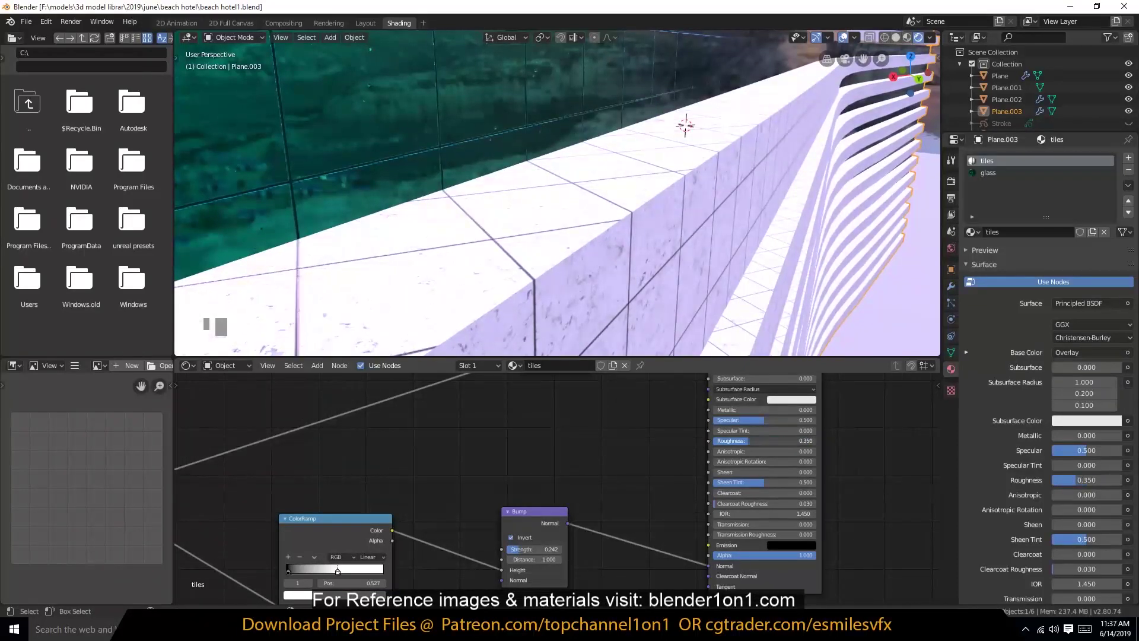
- Switch viewport shading to LookDev with a forest HDRI and save the file
scroll(down, 3)
key(alt+a)
key(`)
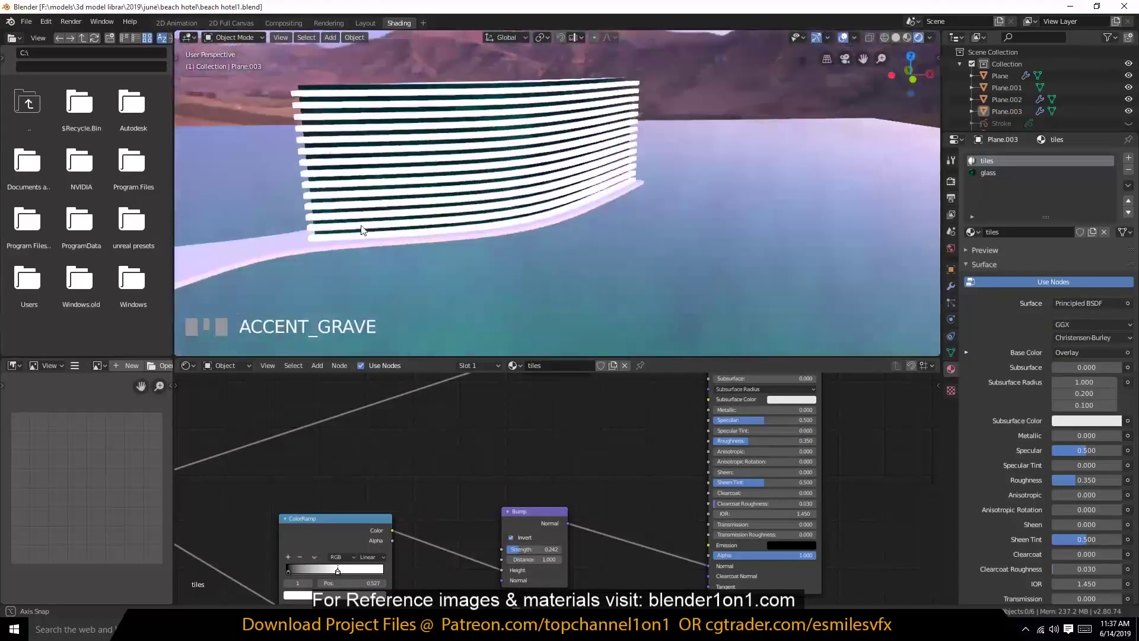
scroll(up, 3)
key(`)
scroll(up, 3)
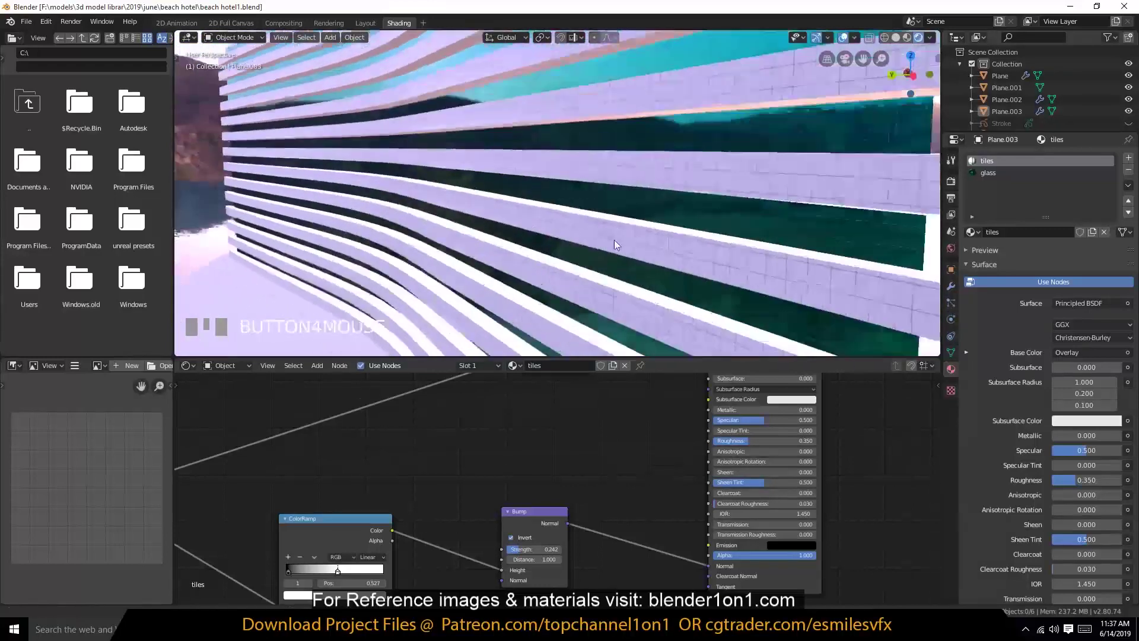
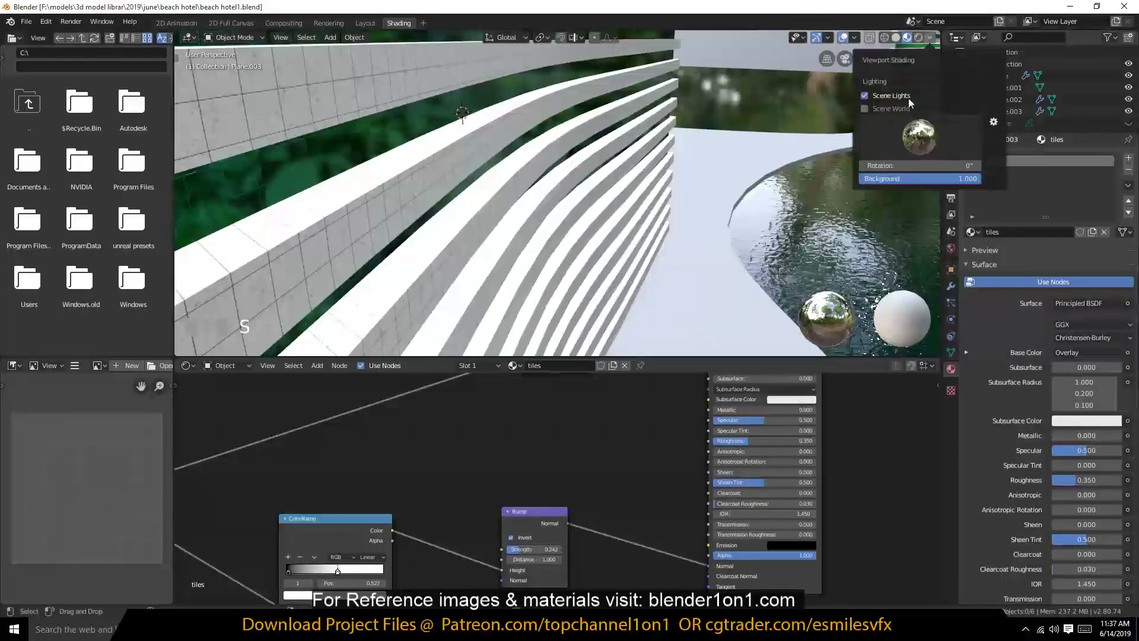
drag(924, 178, 925, 44)
scroll(down, 3)
key(`)
key(ctrl+s)
- View the hotel's curved Y-shaped footprint from top orthographic (Numpad 7)
key(`)
scroll(up, 3)
key(`)
scroll(down, 3)
key(`)
scroll(down, 3)
key(KP_7)
click(221, 104)
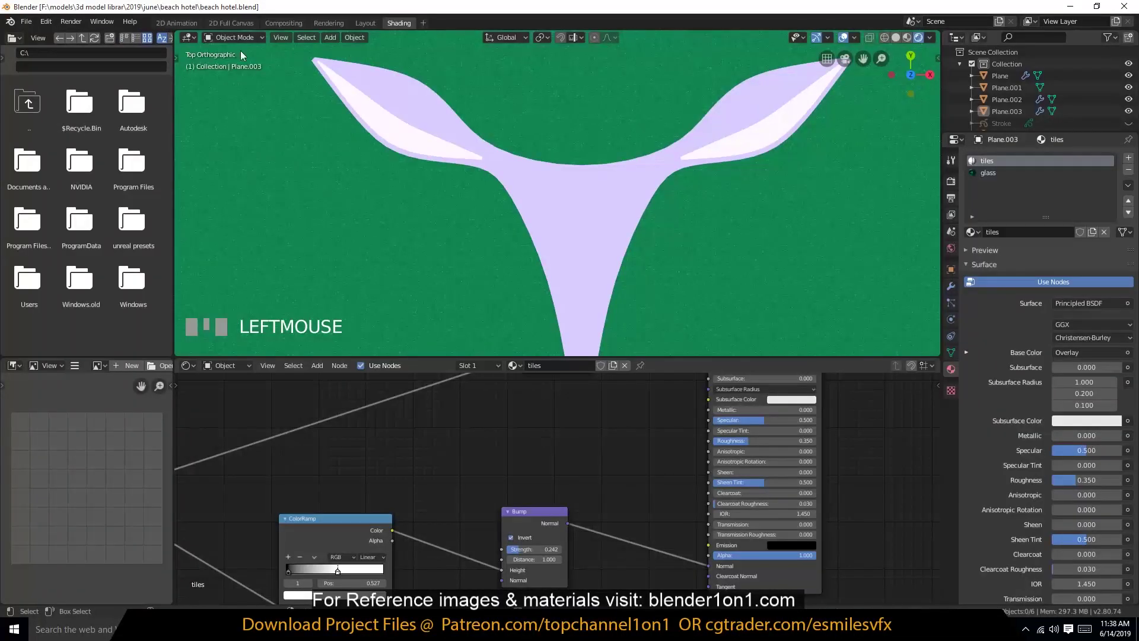